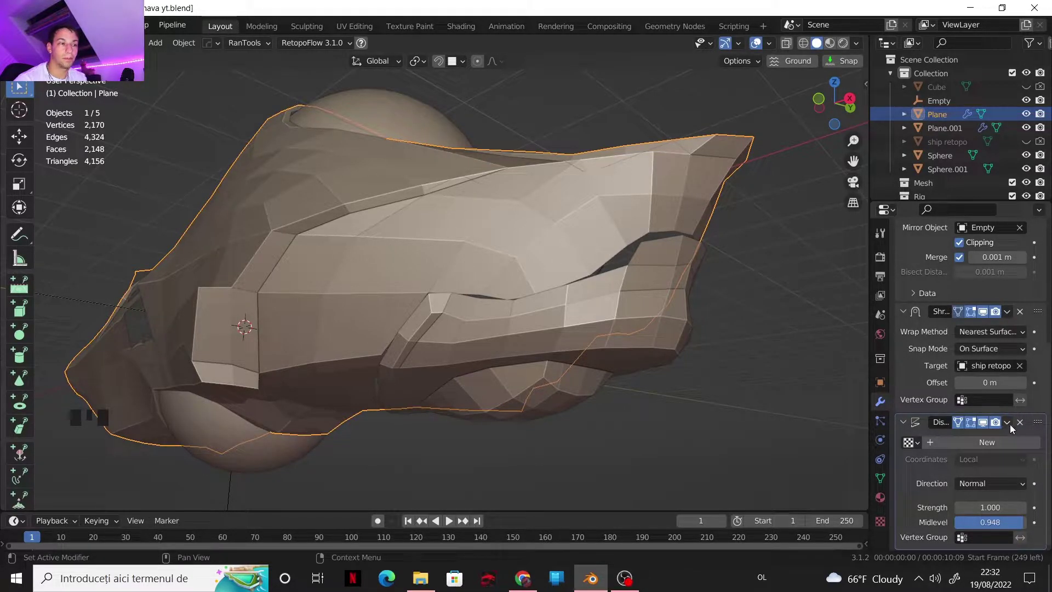
- Remove the Displace modifiers from Plane.001 and Plane, leaving only Mirror and Shrinkwrap
drag(1024, 423, 604, 299)
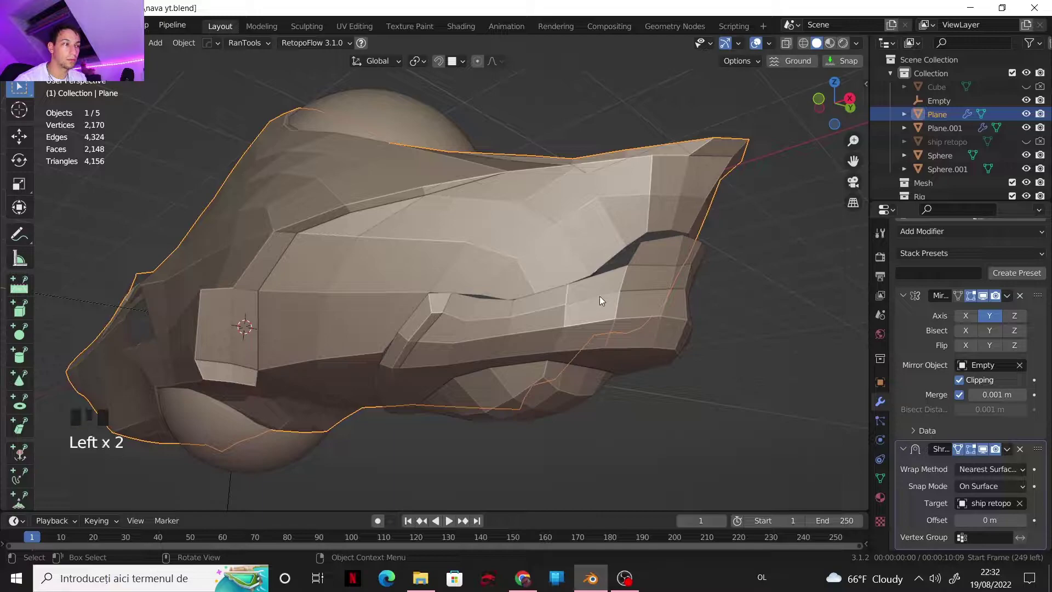
click(679, 311)
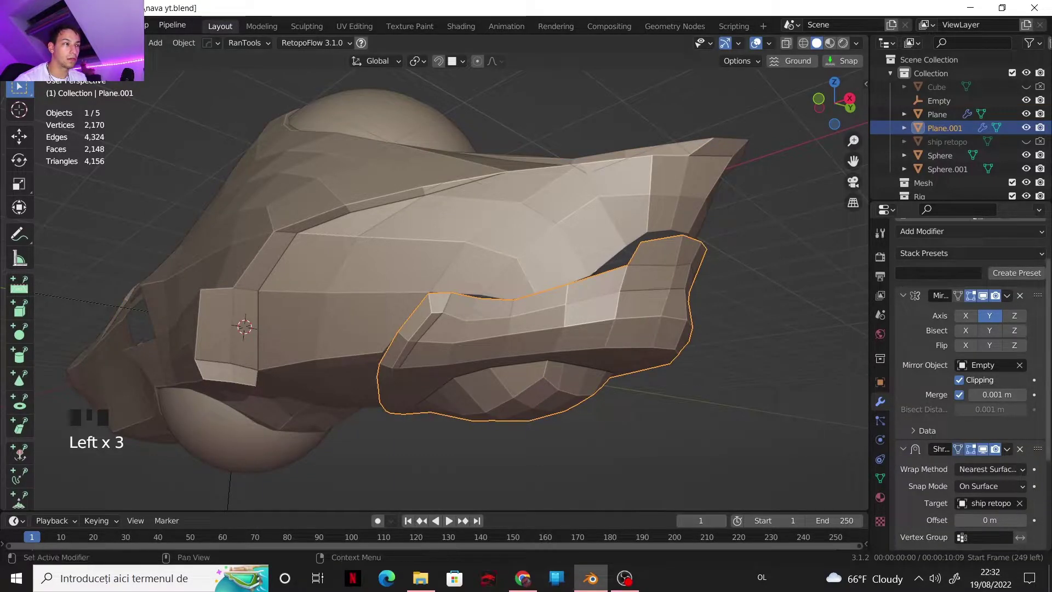
scroll(down, 3)
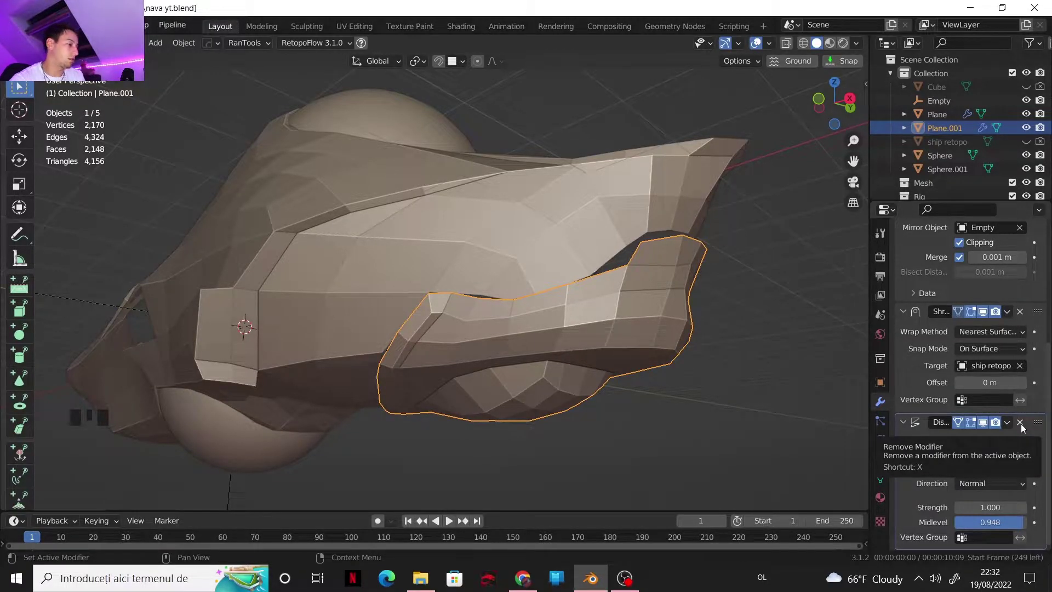
drag(1024, 428, 659, 369)
scroll(down, 3)
scroll(up, 3)
click(462, 225)
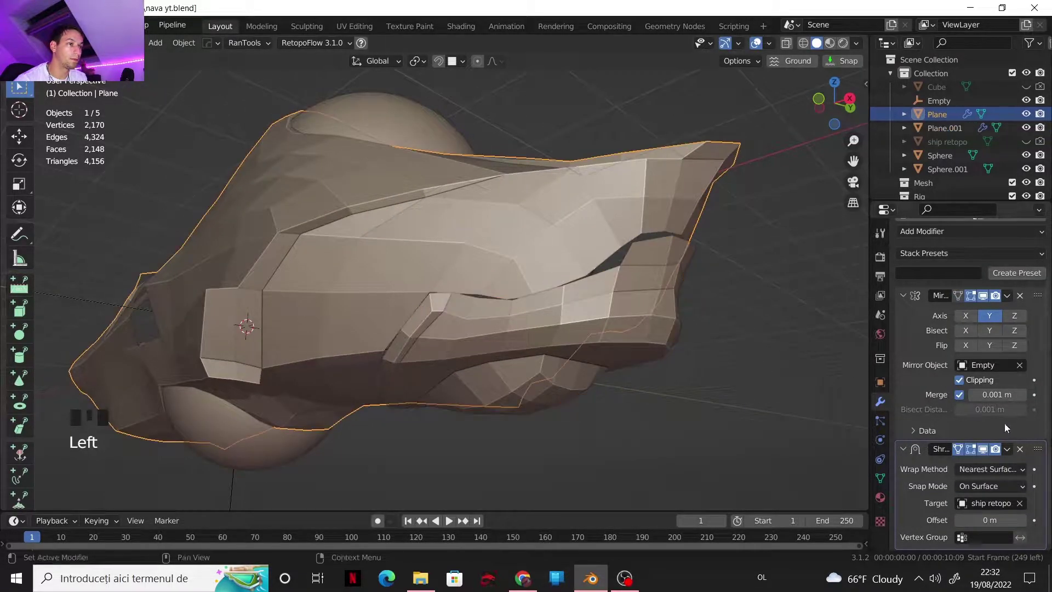
drag(1008, 456, 622, 326)
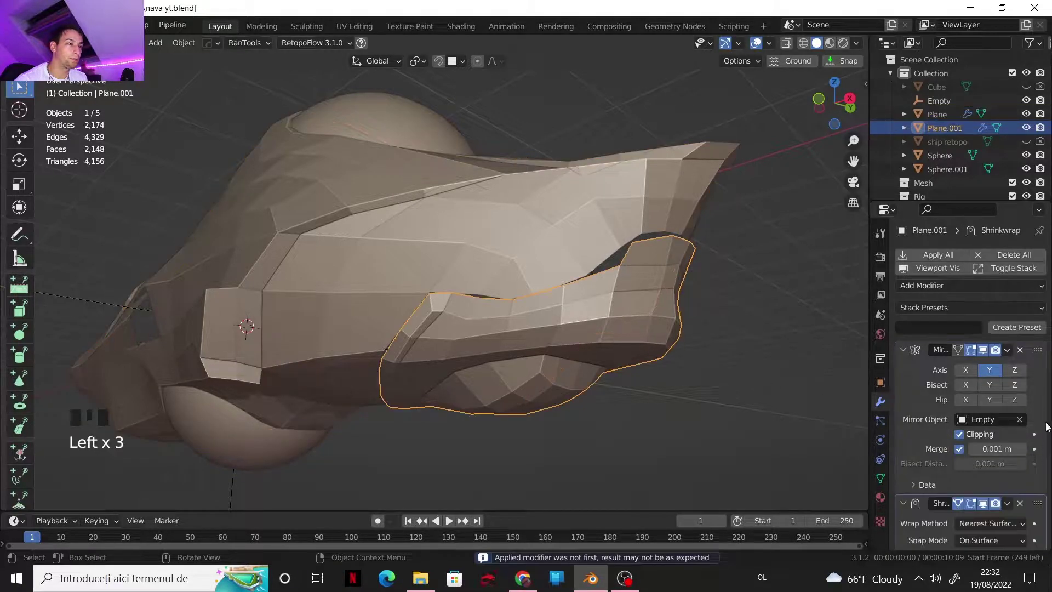
- Apply the Shrinkwrap modifier on lower hull panel Plane.001 while inspecting the hull from several angles
drag(1008, 504, 655, 228)
drag(695, 168, 424, 244)
scroll(down, 3)
drag(440, 229, 586, 271)
scroll(down, 3)
drag(535, 300, 446, 243)
scroll(up, 3)
drag(443, 233, 446, 248)
scroll(up, 3)
drag(424, 247, 445, 273)
scroll(up, 3)
scroll(up, 3)
scroll(up, 3)
drag(433, 272, 849, 106)
click(848, 106)
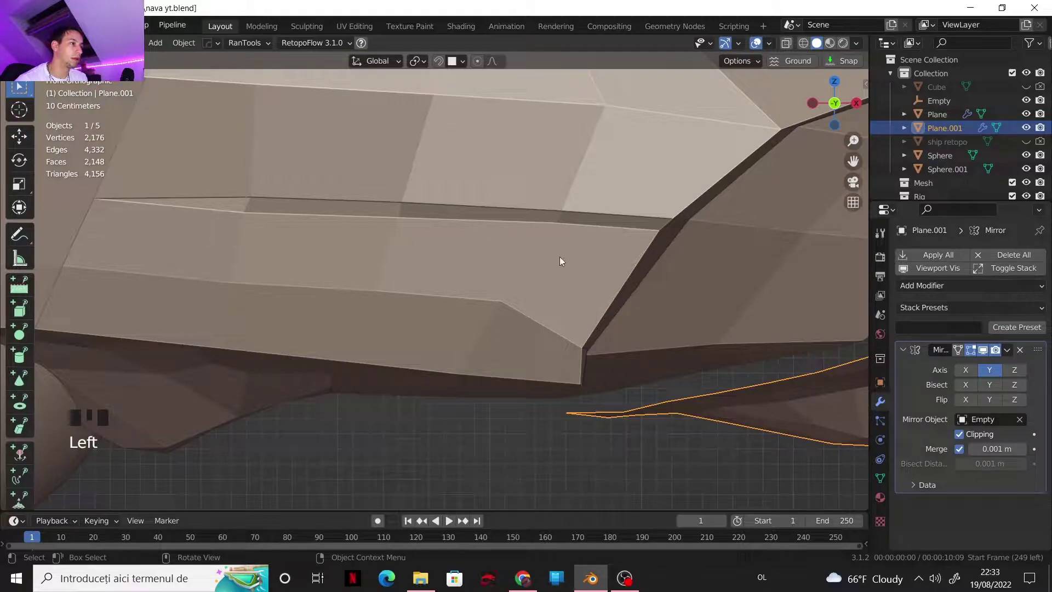
- Zoom in along the panel edge and enter Edit Mode on Plane.001
scroll(down, 3)
drag(517, 239, 399, 296)
scroll(down, 3)
drag(435, 307, 479, 317)
scroll(up, 3)
drag(484, 319, 451, 316)
scroll(up, 3)
drag(430, 321, 459, 326)
key(Tab)
drag(459, 317, 451, 293)
- Leave Edit Mode on the lower panel, select the main hull Plane and enter Edit Mode on it
scroll(down, 3)
click(455, 293)
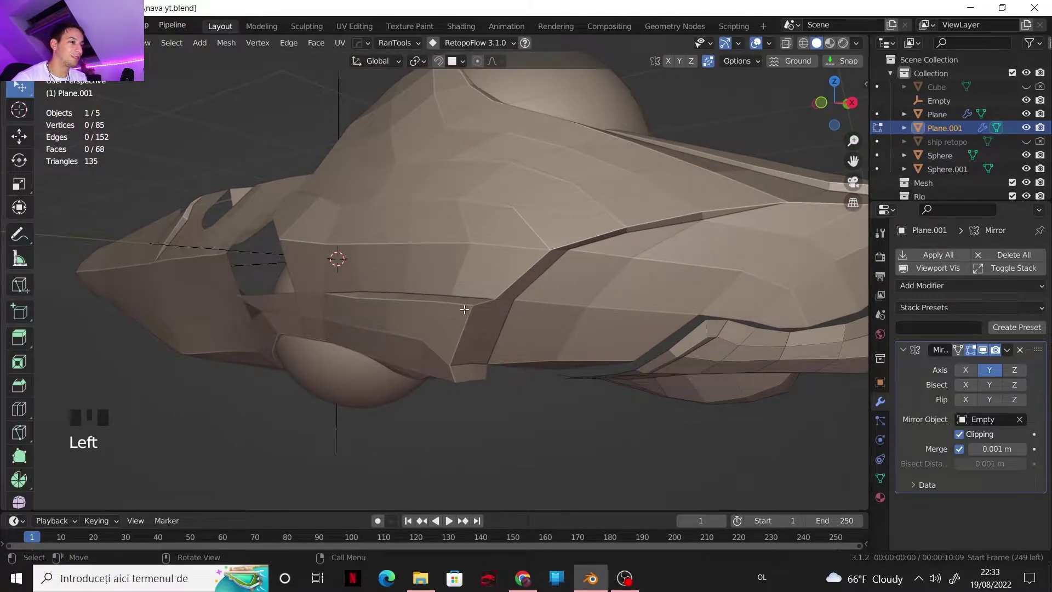
key(Tab)
click(485, 287)
key(Tab)
drag(464, 316, 488, 232)
scroll(up, 3)
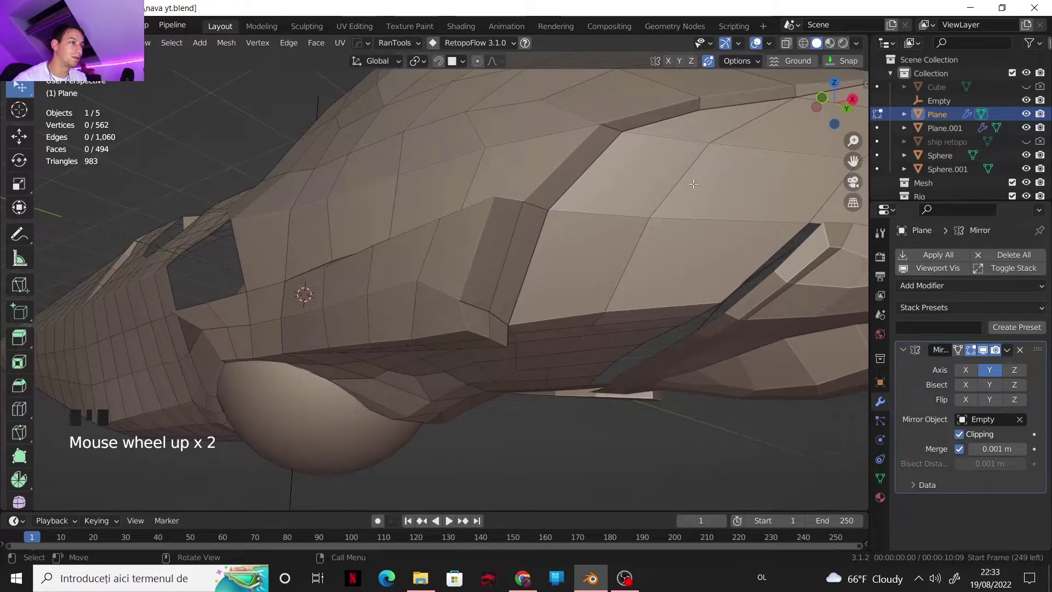
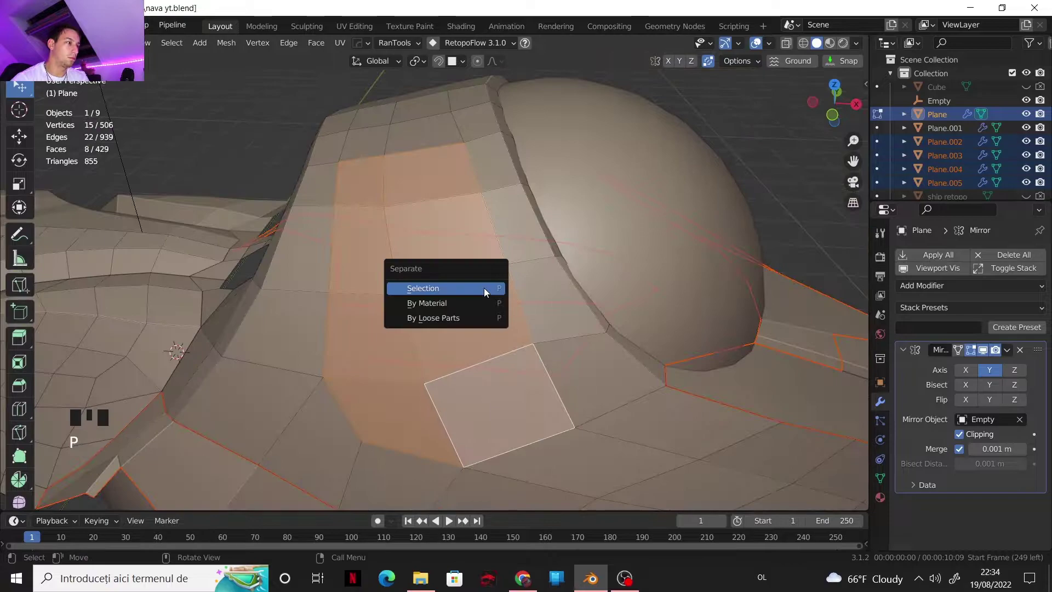
- Select a run of hull faces leading toward the cockpit dome
drag(483, 212, 535, 242)
click(536, 242)
click(470, 250)
click(419, 253)
click(384, 252)
drag(409, 264, 361, 292)
click(362, 292)
click(356, 304)
click(305, 291)
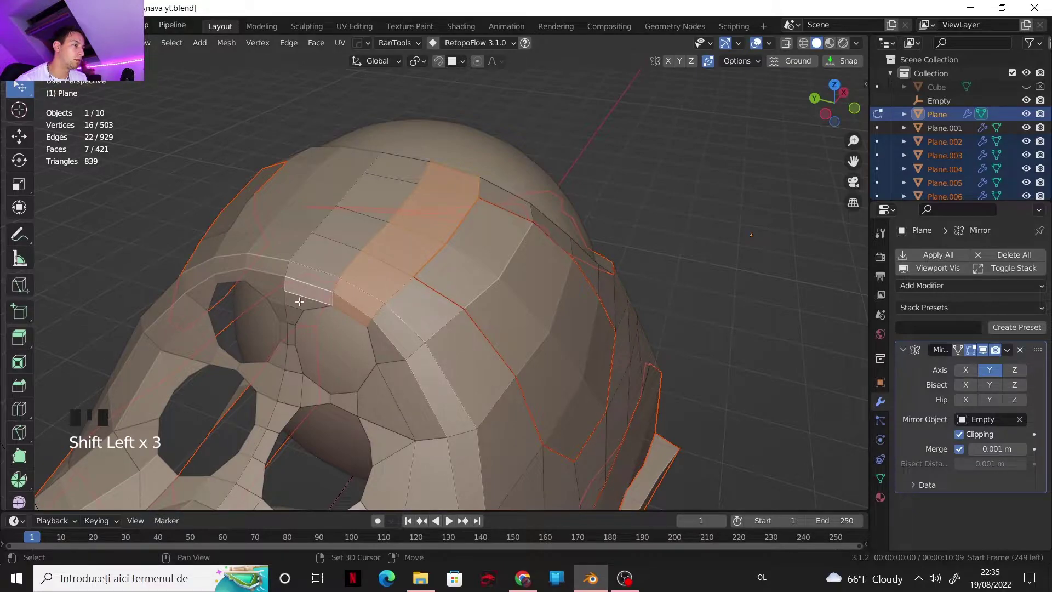
click(301, 299)
click(313, 273)
- Add the faces beside the dome and separate the selection into its own panel object with P > Selection
key(c)
drag(469, 237, 380, 243)
click(380, 243)
click(373, 260)
key(p)
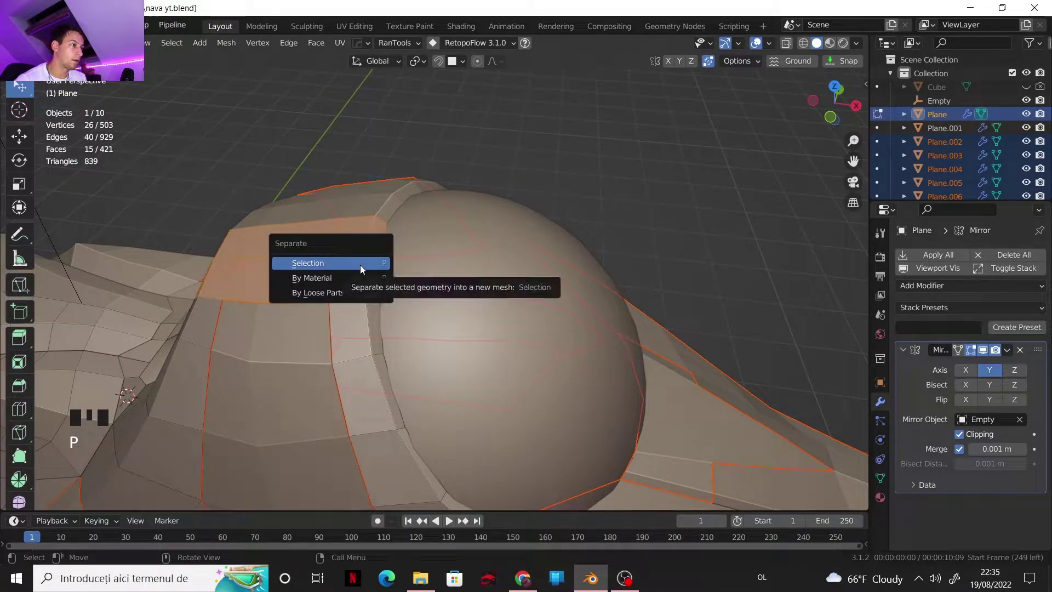
scroll(down, 3)
drag(388, 316, 324, 223)
drag(329, 326, 313, 230)
scroll(down, 3)
drag(312, 250, 354, 221)
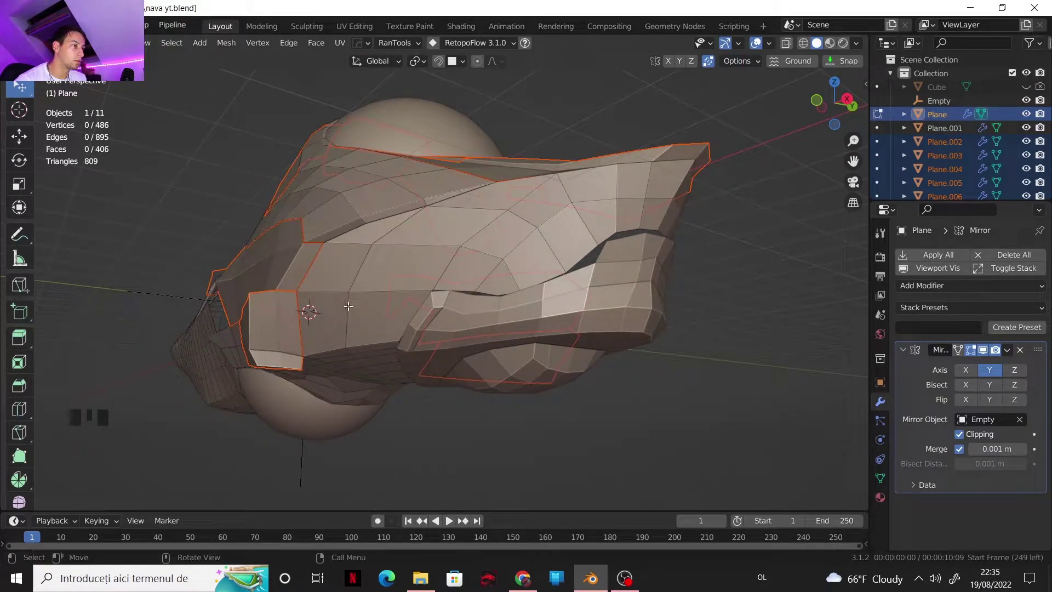
- Separate a small patch on the upper hull into its own object with P > Selection
click(350, 301)
key(c)
key(p)
click(376, 249)
key(c)
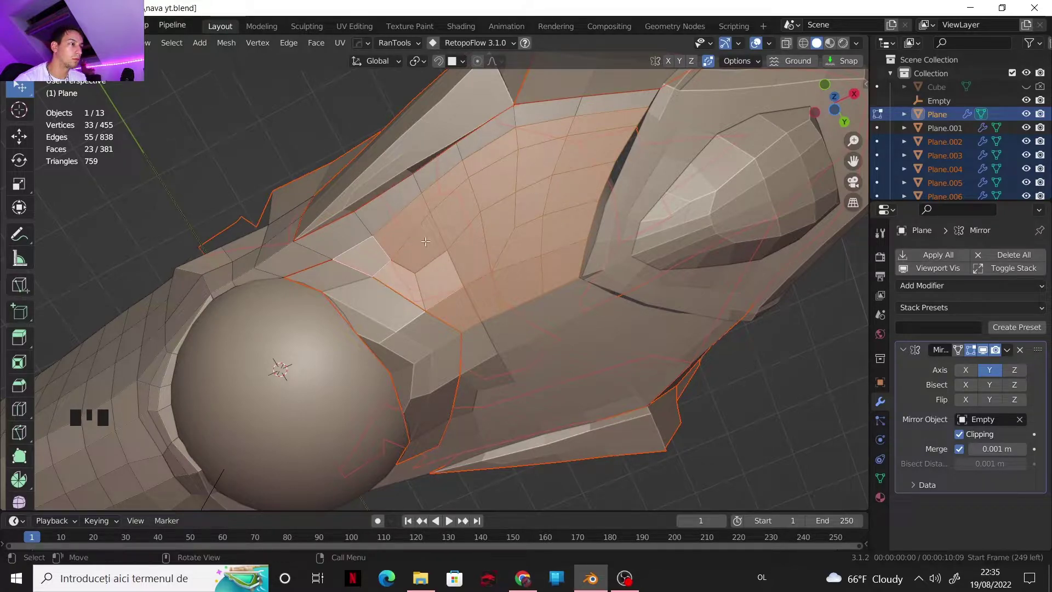
- Select the row of faces across the hull's top surface and separate them as another panel object
click(369, 247)
click(390, 226)
click(445, 189)
click(489, 158)
click(544, 139)
click(579, 121)
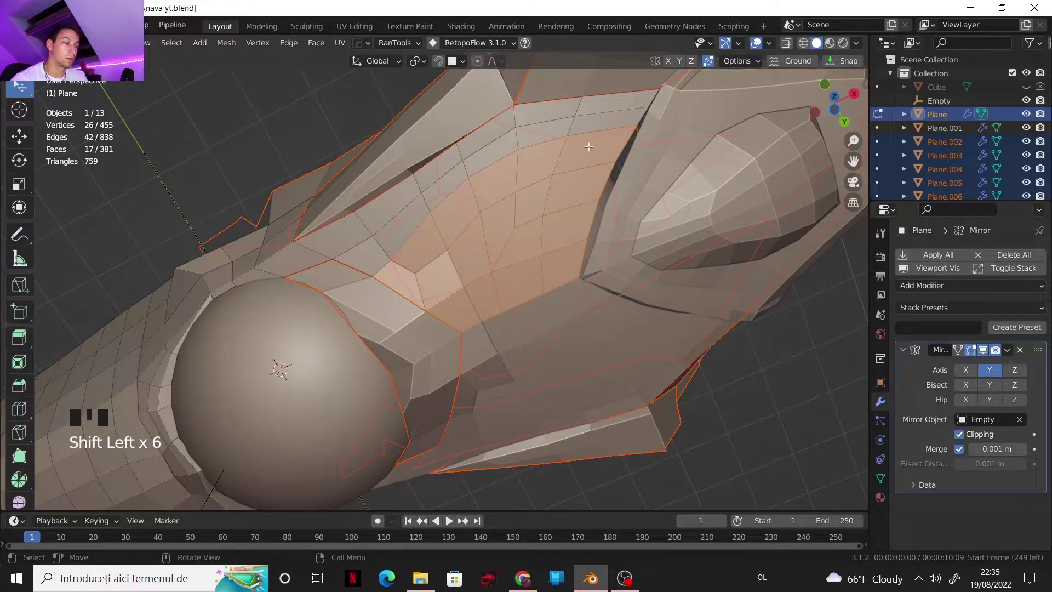
drag(554, 226, 550, 357)
key(c)
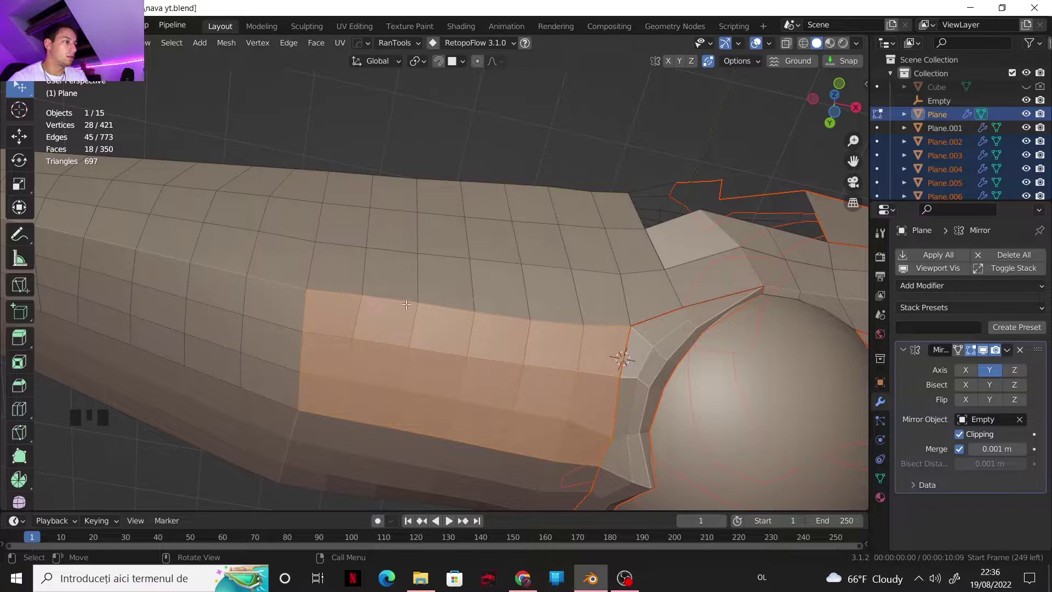
- Separate the picked strip beside the dome into a new object and begin circle-selecting the next strip along the hull side
key(p)
drag(439, 308, 509, 284)
scroll(down, 3)
drag(544, 296, 212, 180)
scroll(up, 3)
scroll(up, 3)
key(c)
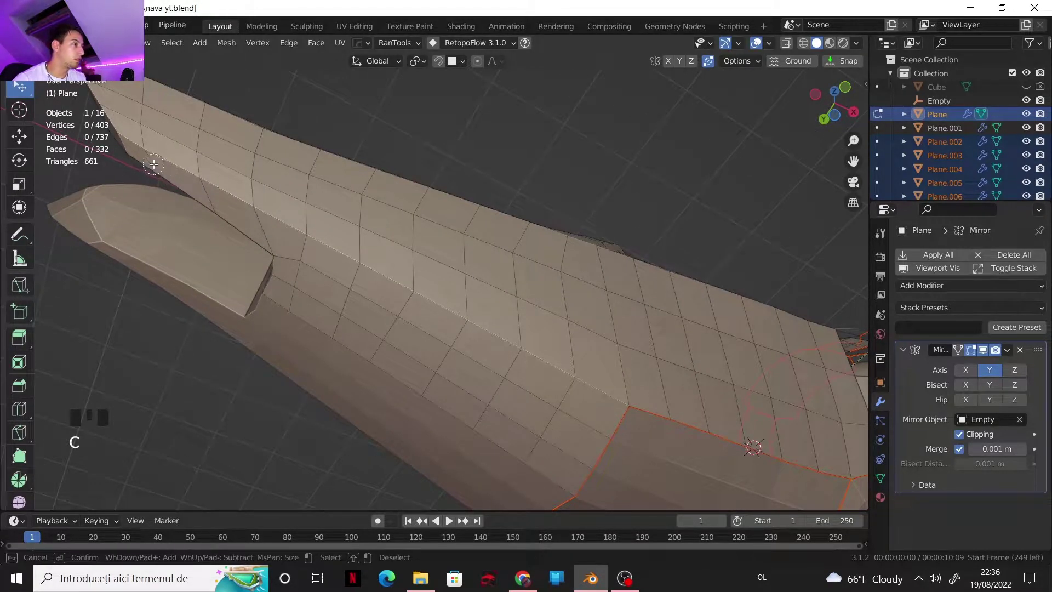
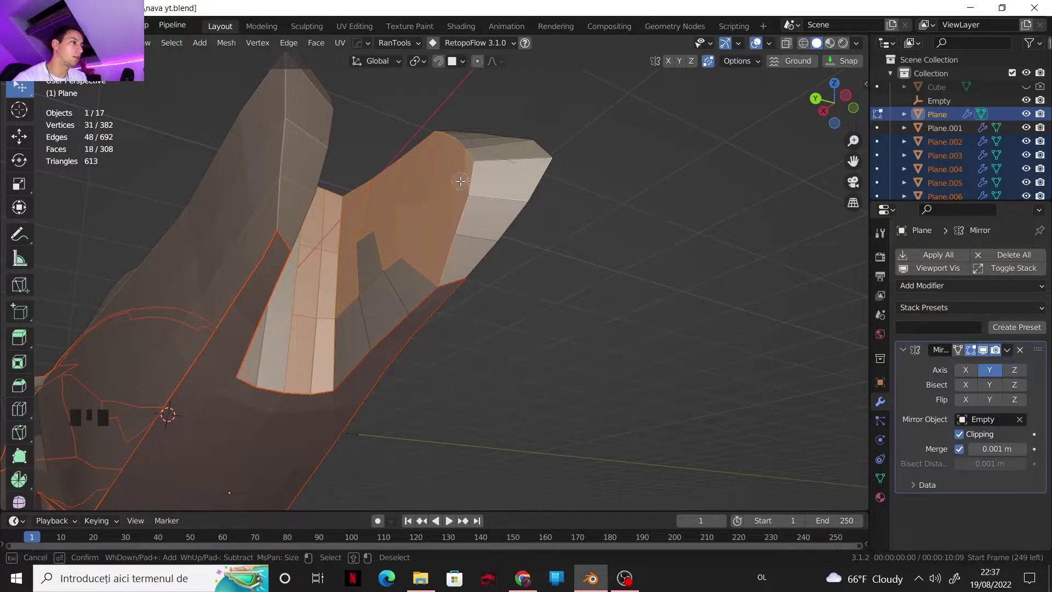
- Separate the painted hull strip into its own object and start picking faces on the raised fin section
drag(399, 234, 349, 329)
click(349, 329)
key(ctrl+z)
click(348, 325)
key(c)
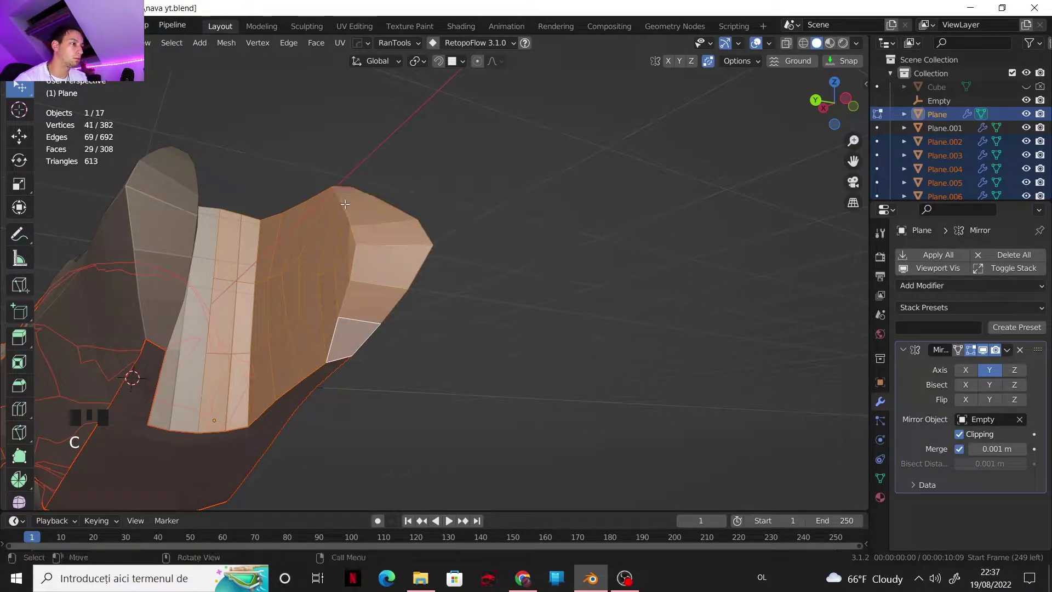
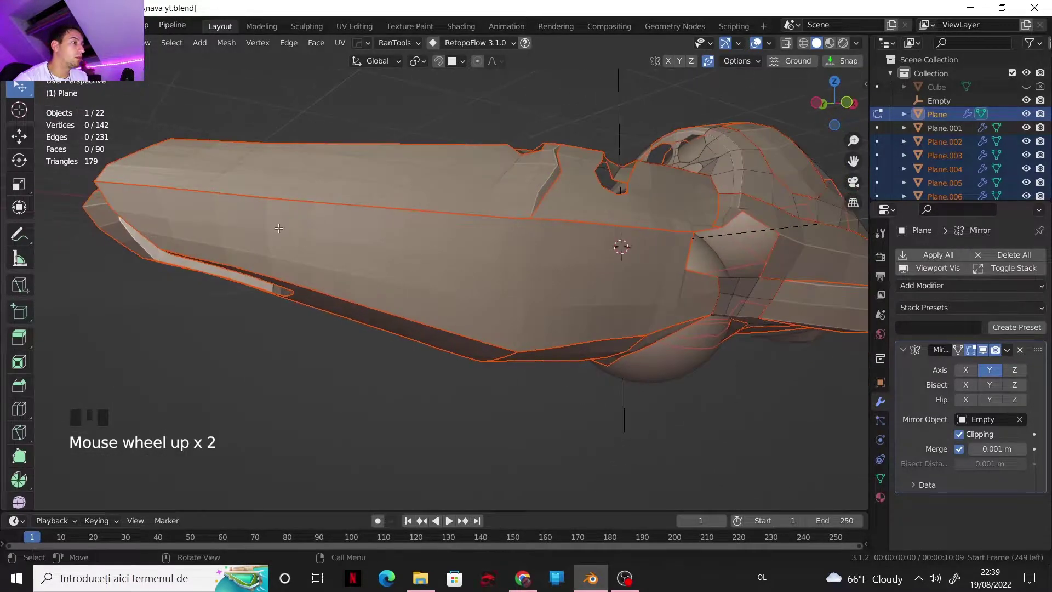
- Zoom in to view the fully divided hull
scroll(up, 3)
scroll(up, 3)
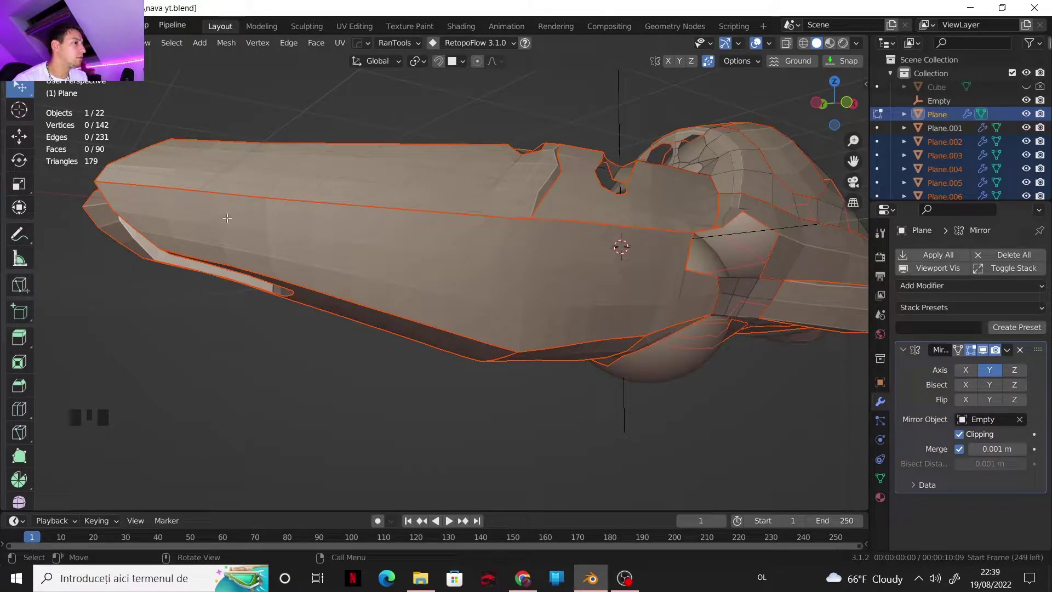
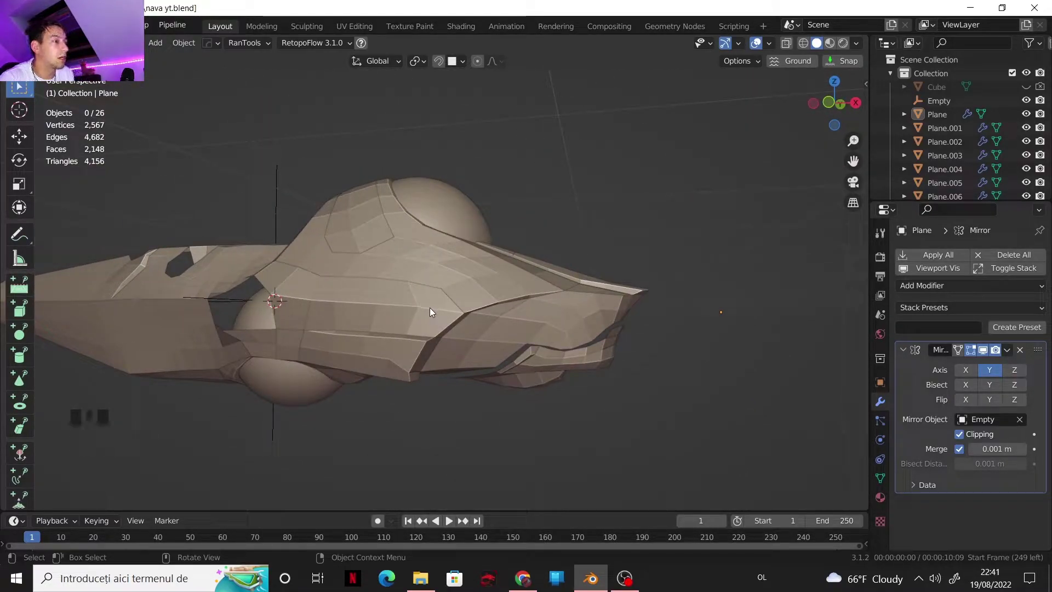
- Shift-select successive edges along the top ridge of panel Plane.002 to extend the edge loop
drag(429, 307, 440, 355)
scroll(up, 3)
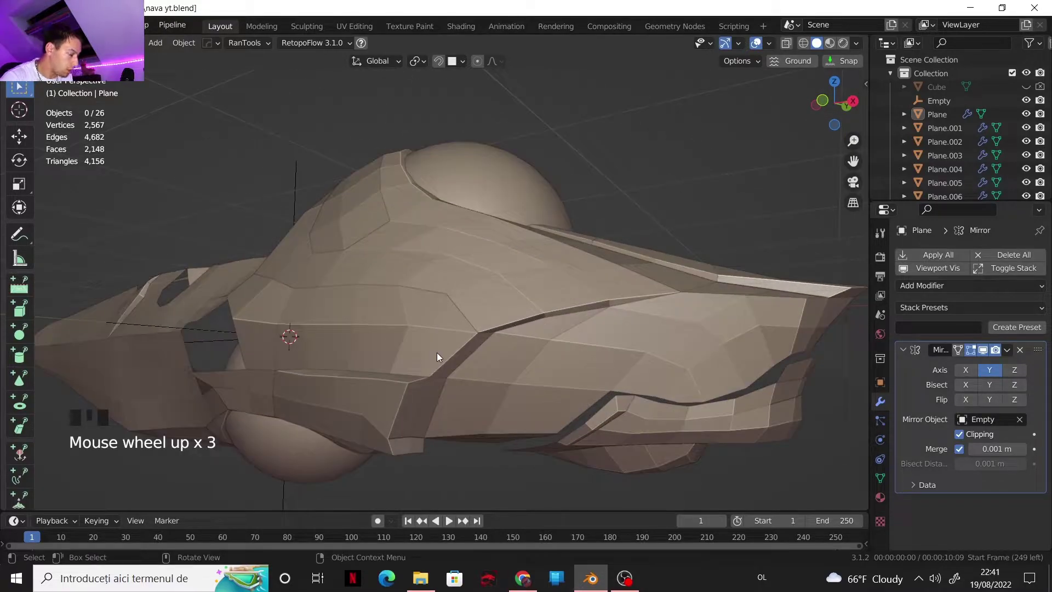
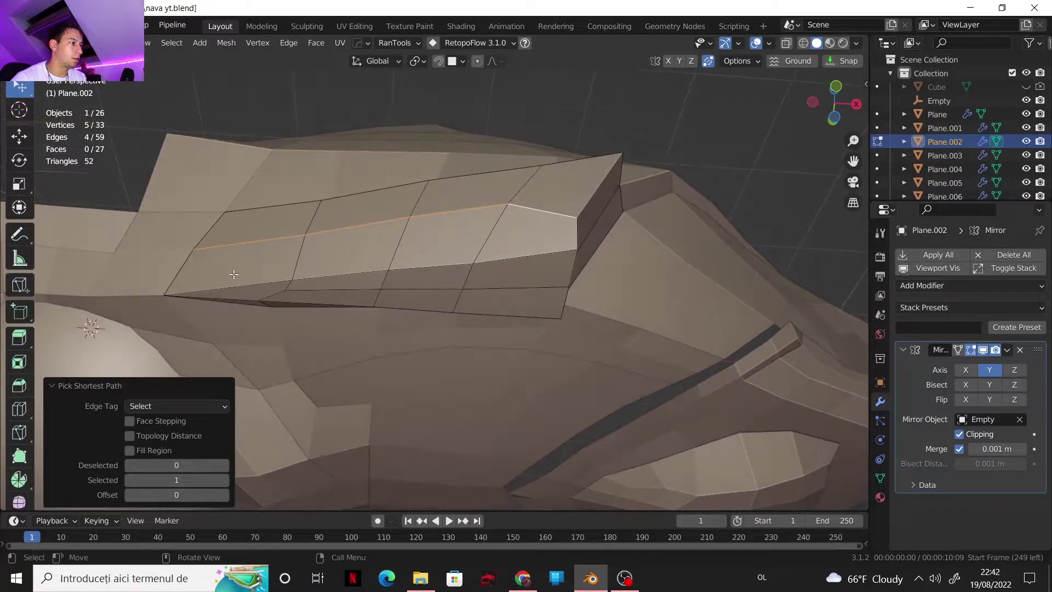
click(236, 279)
click(557, 258)
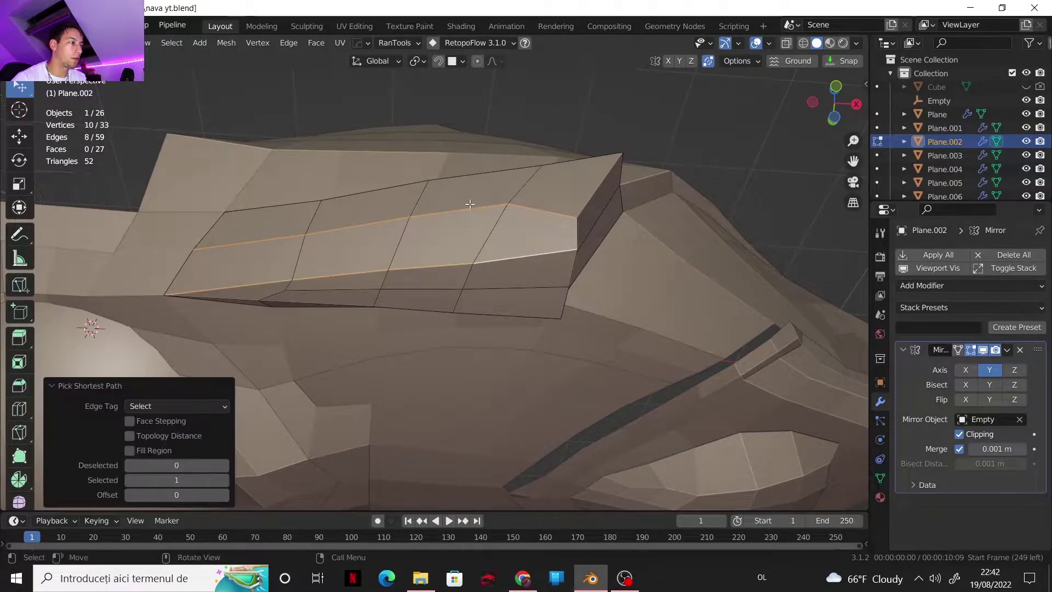
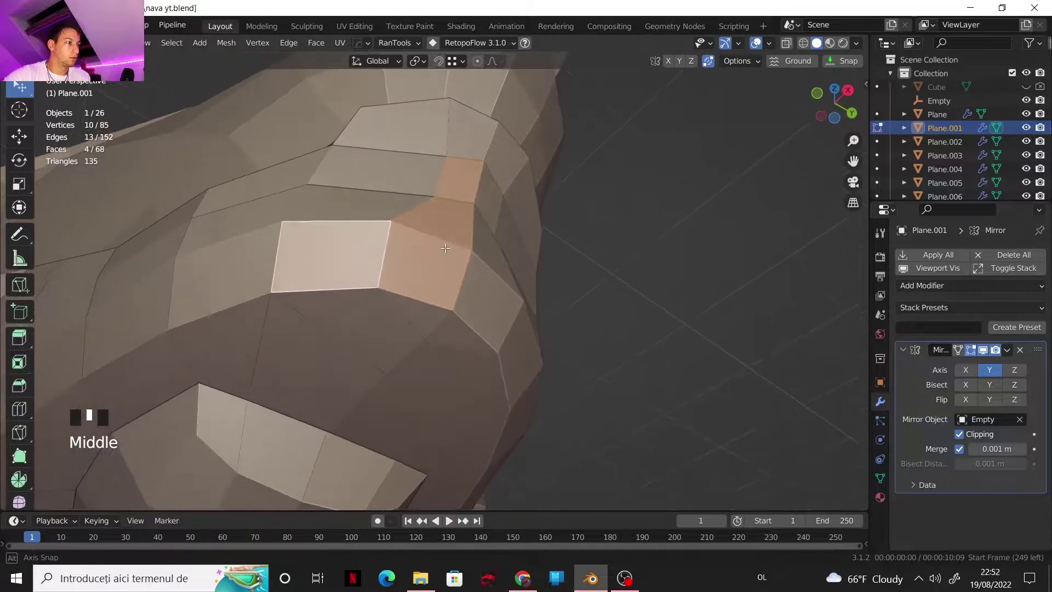
- Separate the selected faces on Plane.001 into a new object and leave Edit Mode
scroll(up, 3)
scroll(down, 3)
drag(450, 277, 450, 310)
scroll(down, 3)
drag(446, 287, 437, 353)
key(p)
drag(440, 322, 431, 308)
key(Tab)
- Orbit and zoom to look beneath the front of the hull
scroll(down, 3)
drag(442, 300, 506, 291)
scroll(up, 3)
scroll(up, 3)
scroll(down, 3)
drag(505, 260, 535, 279)
drag(523, 275, 561, 226)
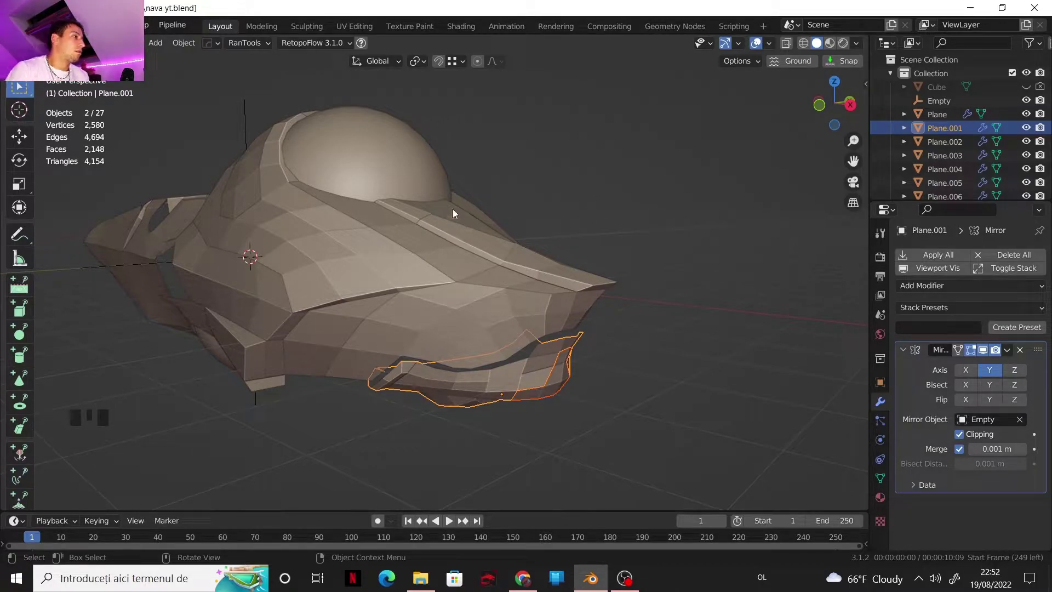
drag(496, 291, 465, 223)
scroll(up, 3)
drag(462, 228, 506, 262)
scroll(up, 3)
scroll(down, 3)
drag(535, 297, 512, 279)
scroll(down, 3)
- Select the new panel Plane.008 under the nose, enter Edit Mode and pick one of its faces
click(452, 258)
drag(488, 281, 411, 314)
click(411, 314)
key(Tab)
drag(403, 309, 347, 361)
click(347, 360)
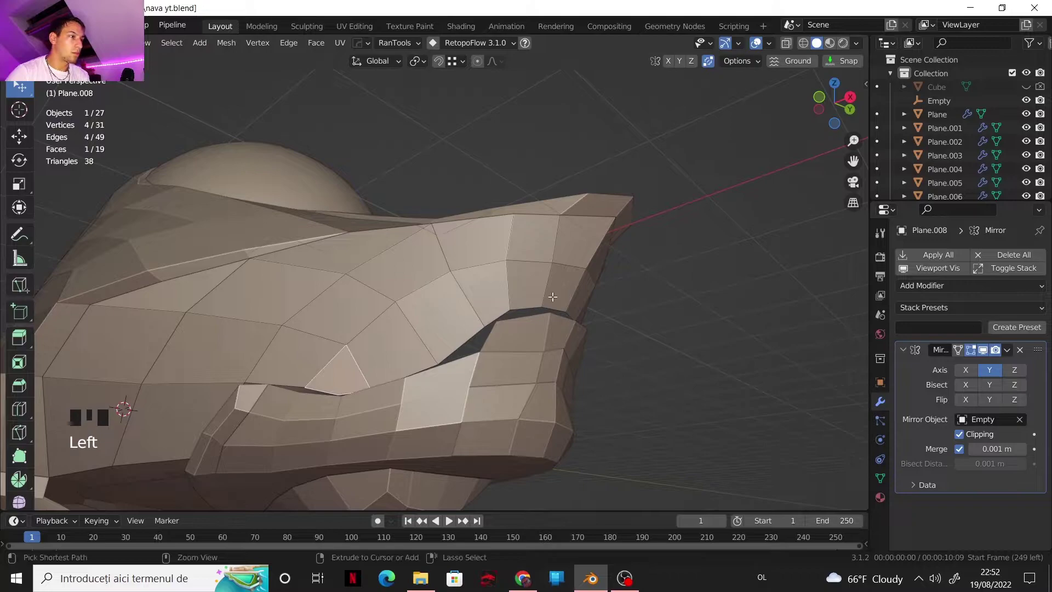
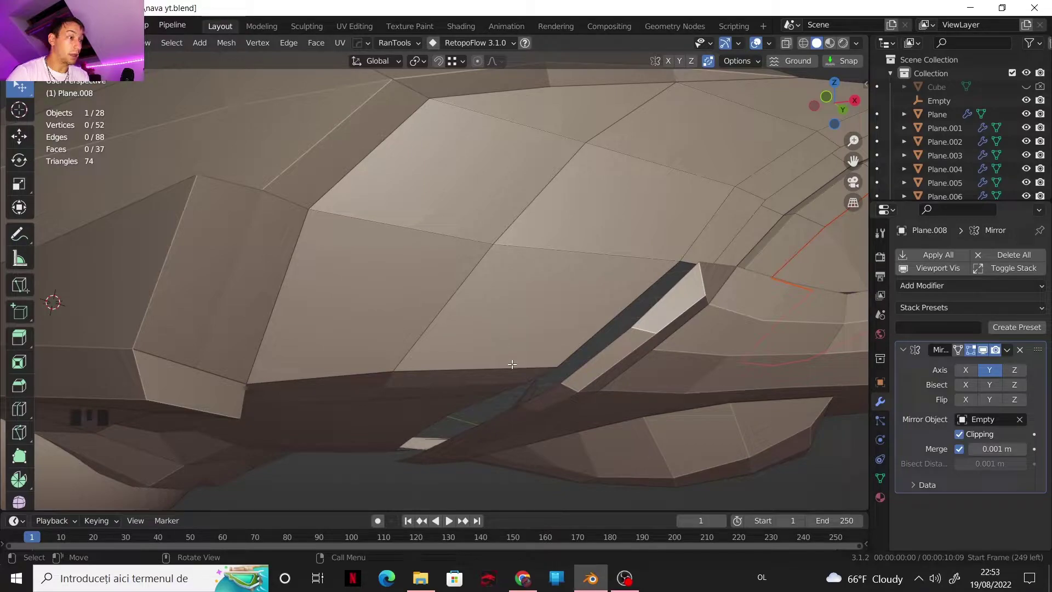
- Knife-cut several new edge lines across Plane.008, bringing it to 41 faces and 97 edges
key(k)
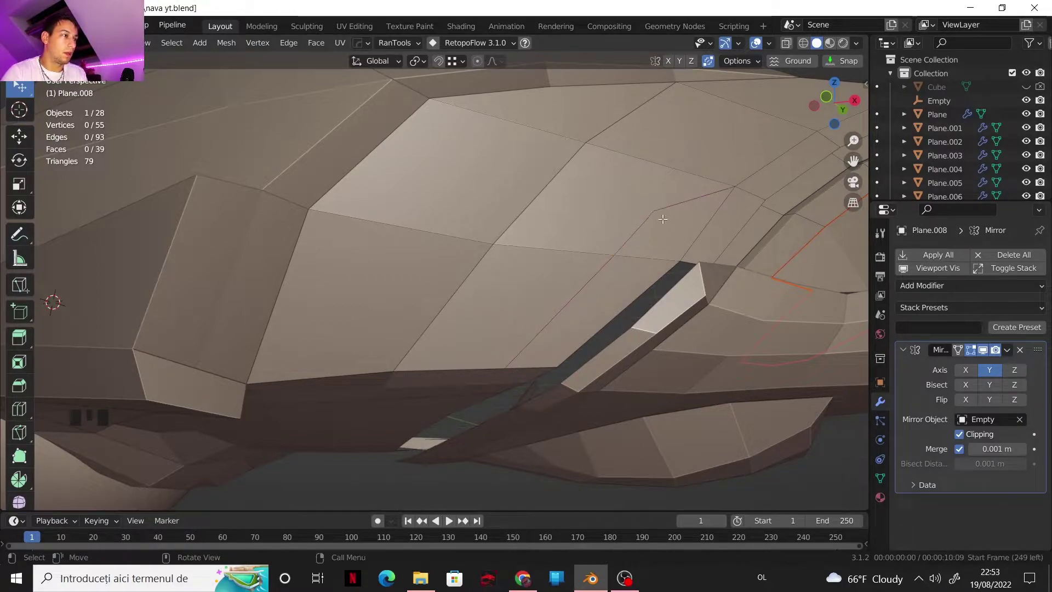
key(k)
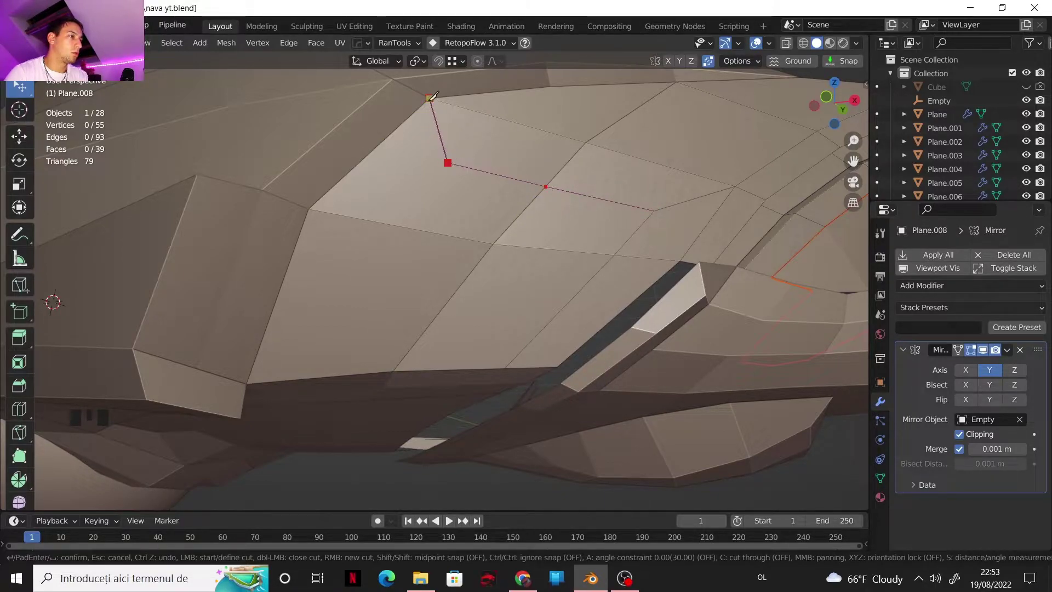
key(k)
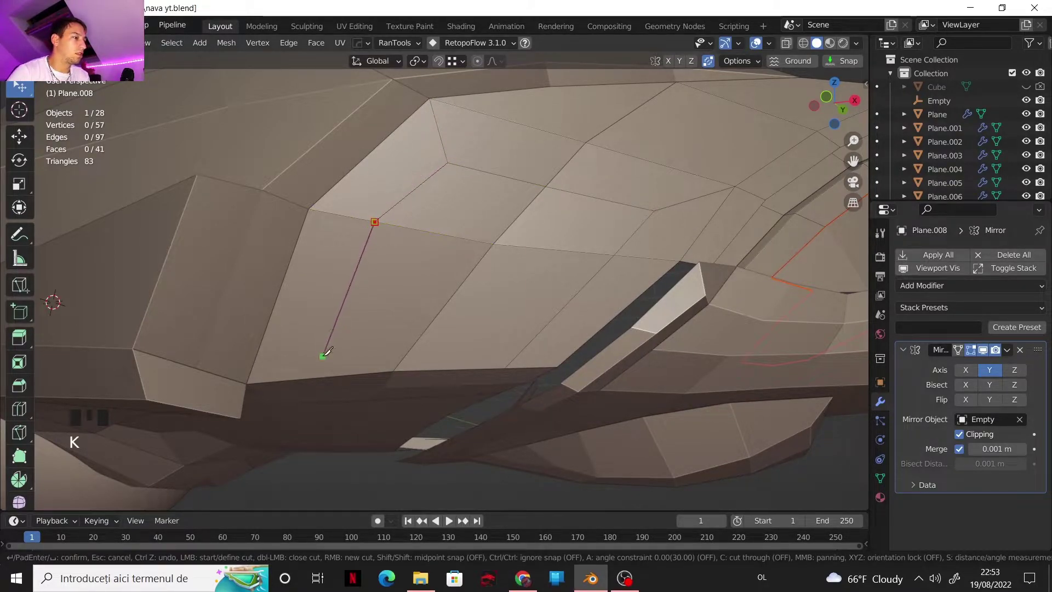
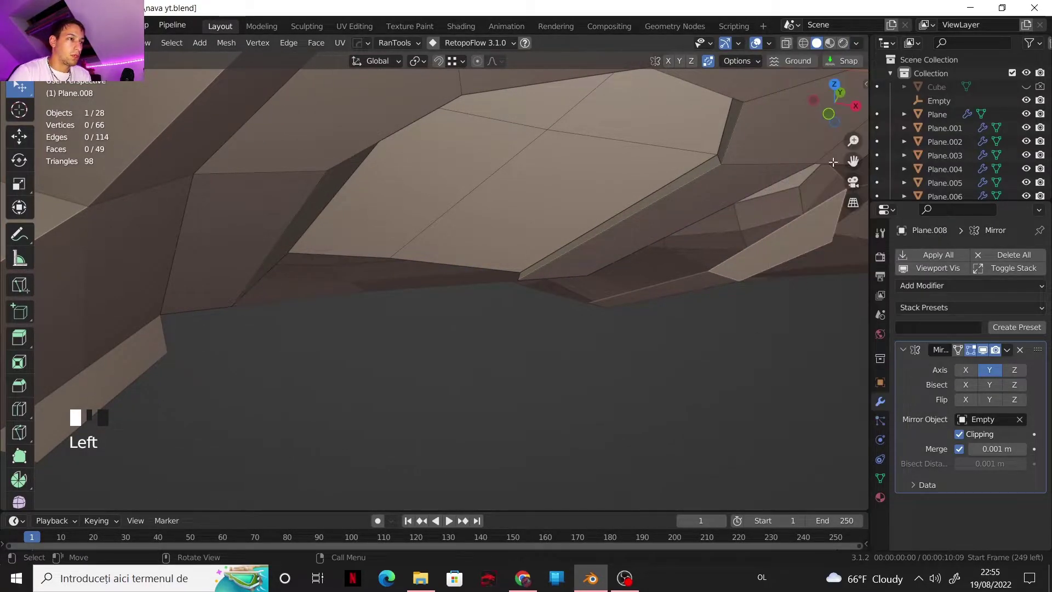
- Review the Viewport Shading options, then move three lower-edge vertices of Plane.008 into place
drag(867, 46, 811, 288)
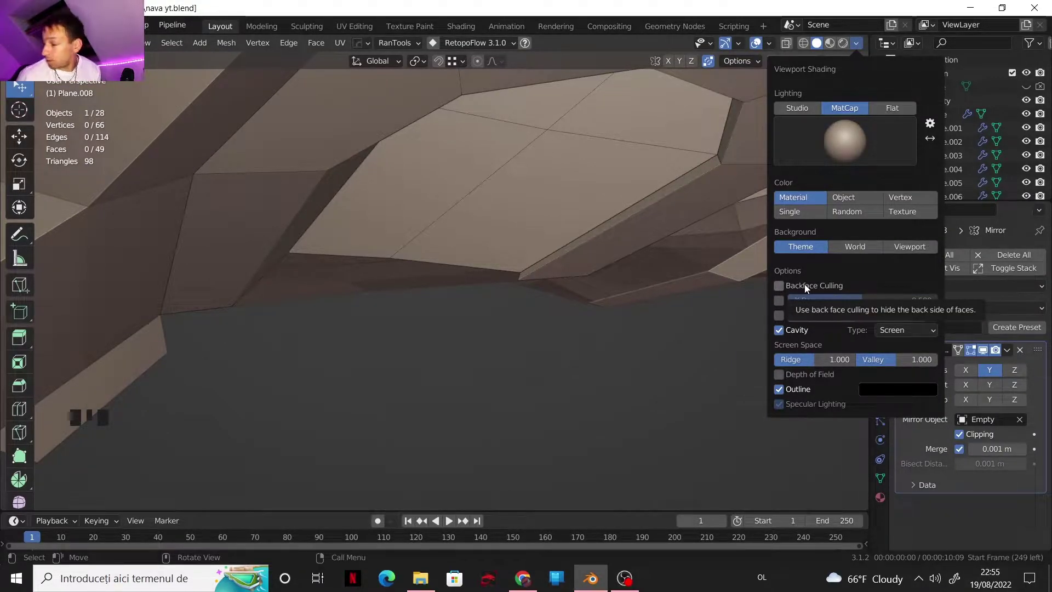
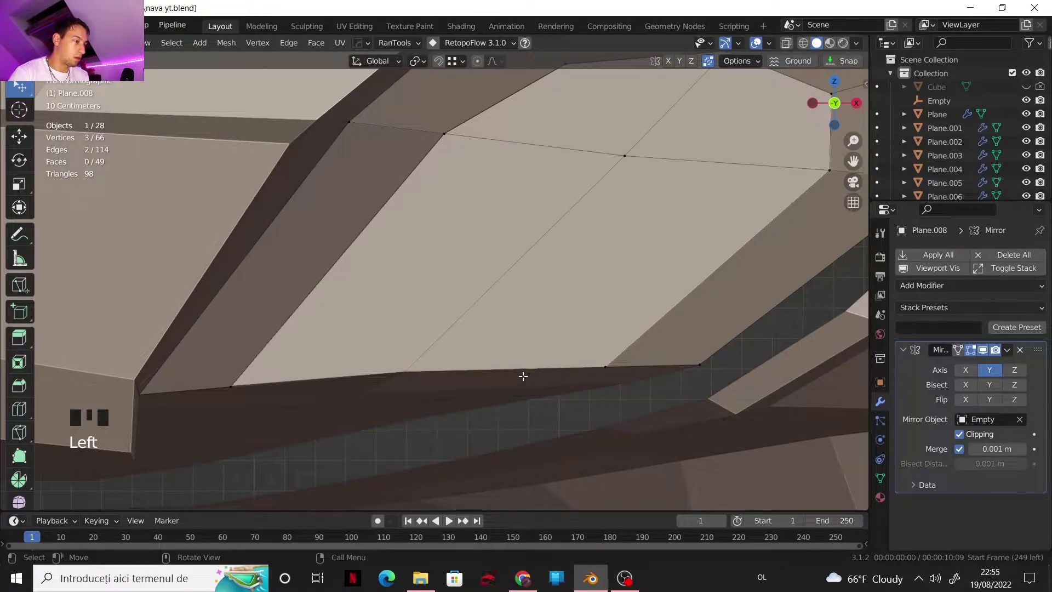
key(g)
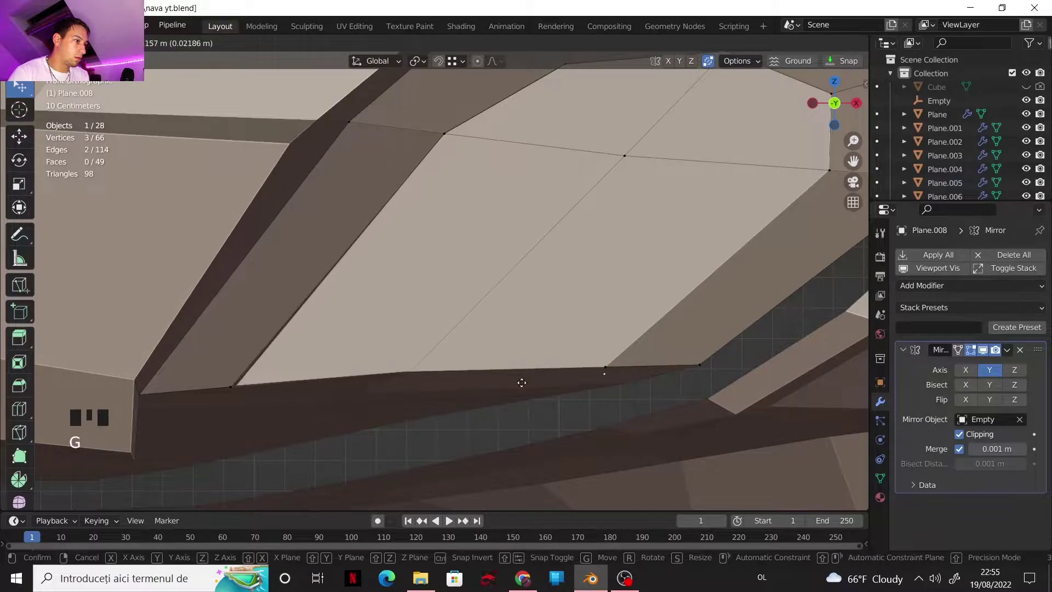
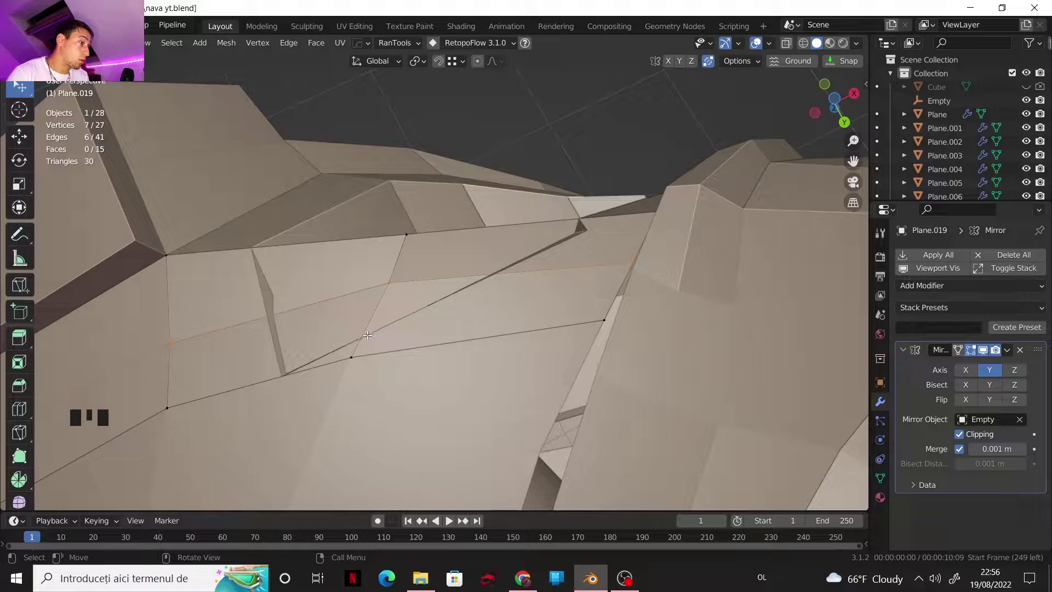
- Knife-cut an extra edge into the small angled panel Plane.019
key(k)
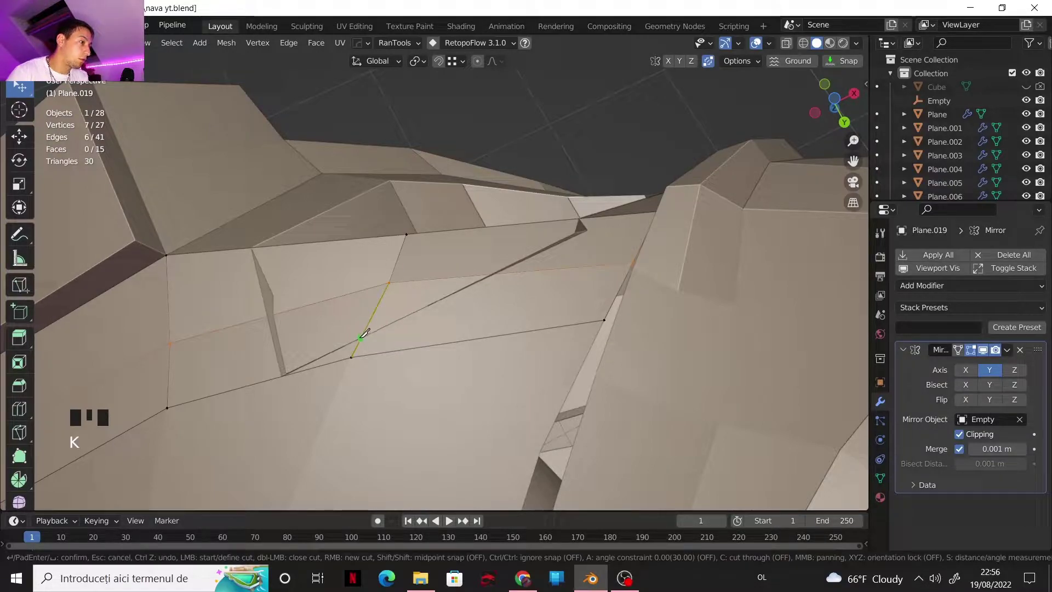
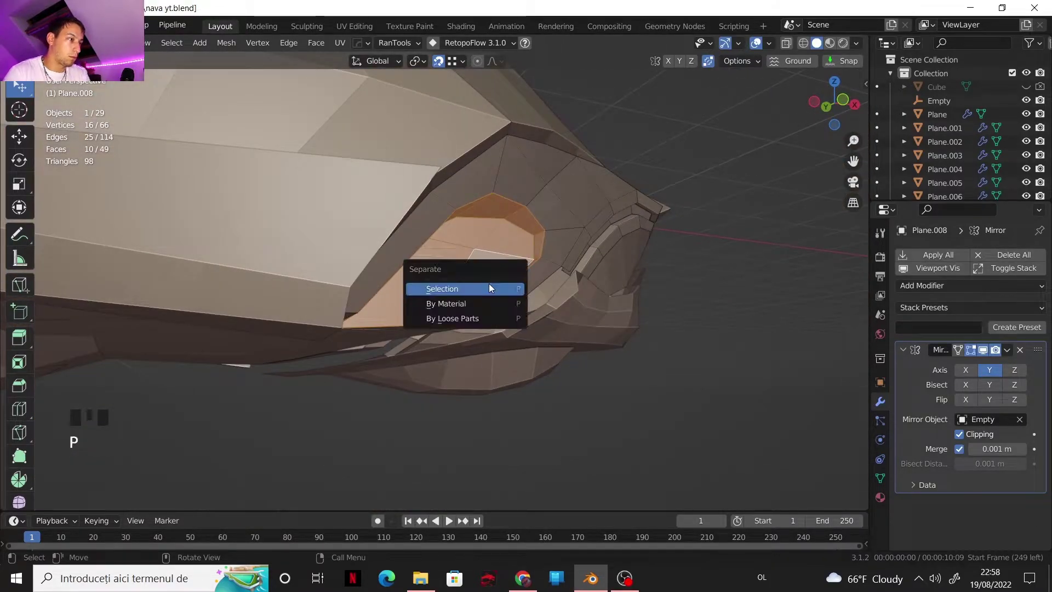
- Separate the curved nose faces into Plane.010, then select it and enter its Edit Mode
key(Tab)
scroll(down, 3)
drag(488, 255, 488, 246)
scroll(down, 3)
drag(467, 280, 836, 108)
click(836, 108)
scroll(up, 3)
middle_click(469, 297)
scroll(up, 3)
click(380, 234)
key(Tab)
- Move hull panel vertices near the engine pod so the edge follows the pipe's curve
key(1)
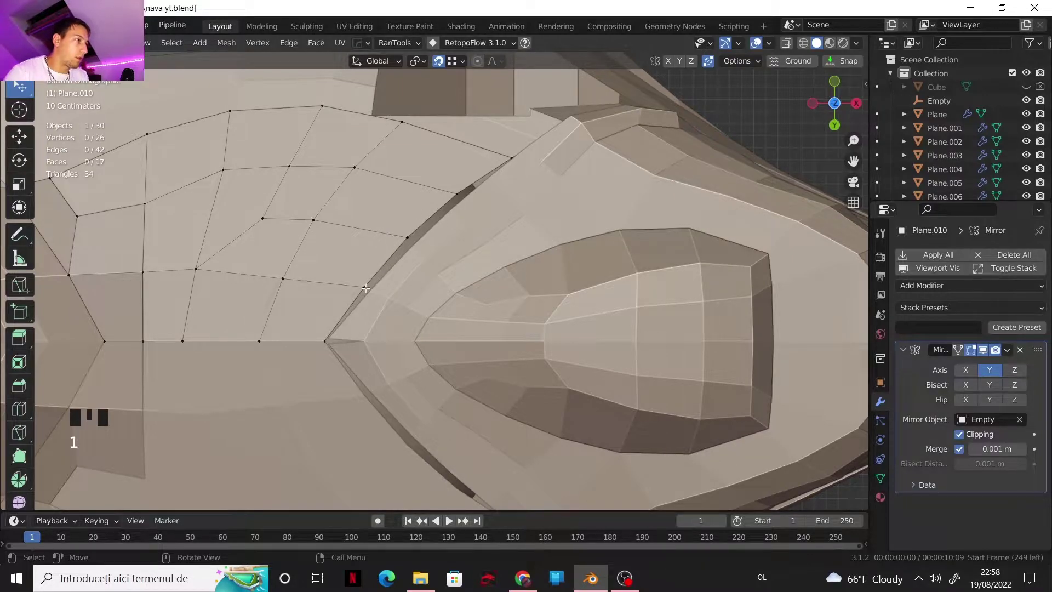
key(Tab)
click(349, 336)
key(Tab)
click(332, 333)
key(g)
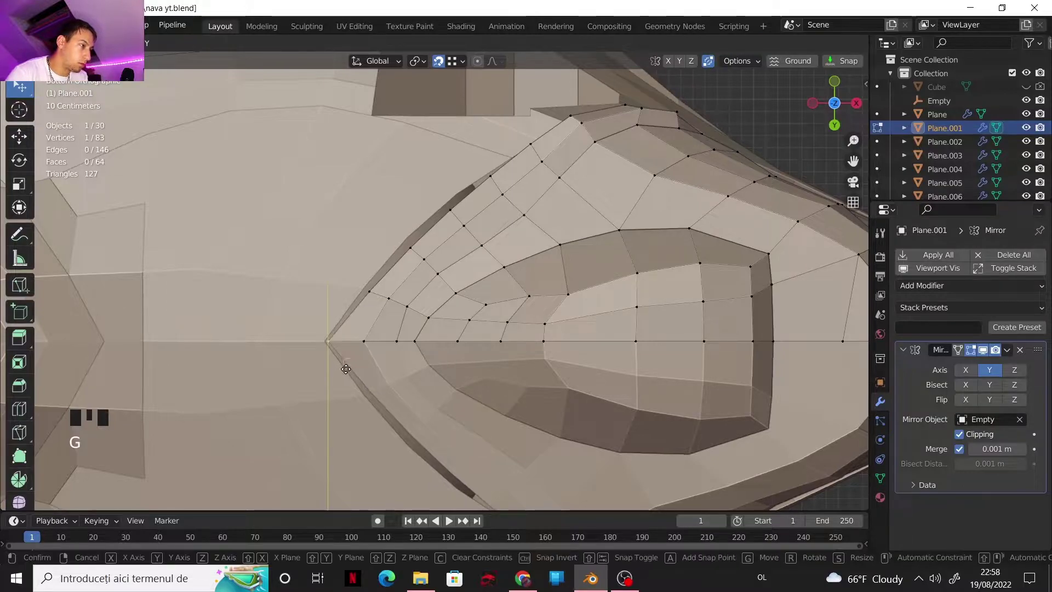
click(449, 65)
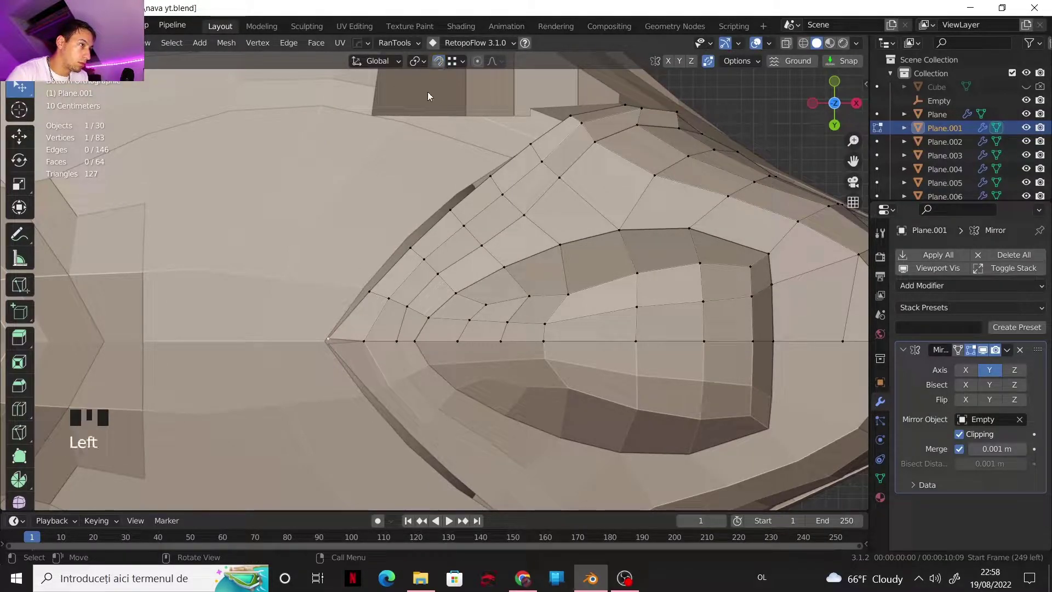
key(g)
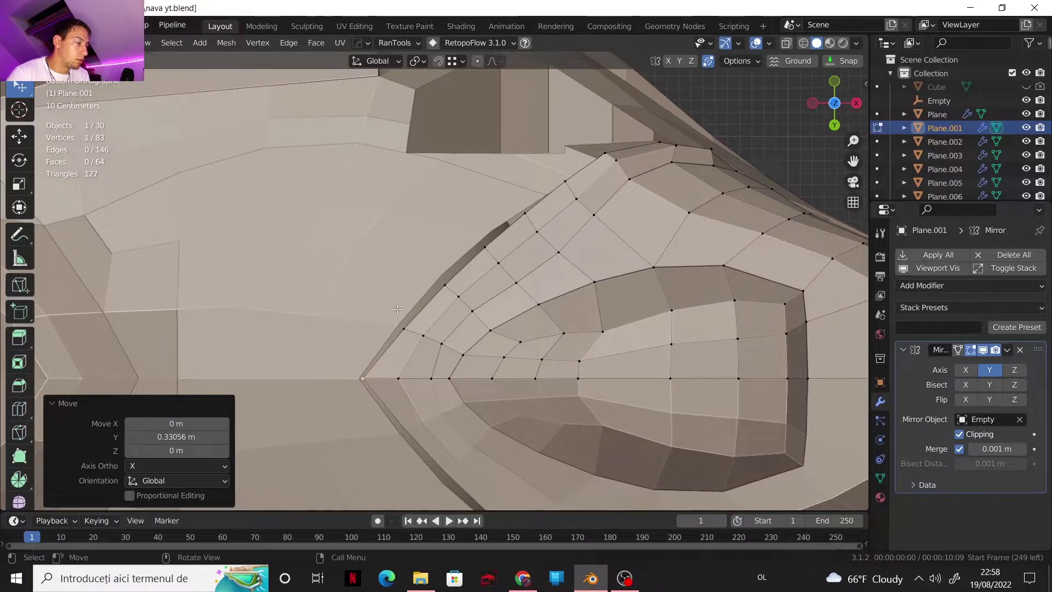
- Move Plane.010's border vertices, including an X-constrained move, so they hug the curve beside the pod
key(Tab)
click(401, 313)
key(Tab)
click(363, 373)
key(g)
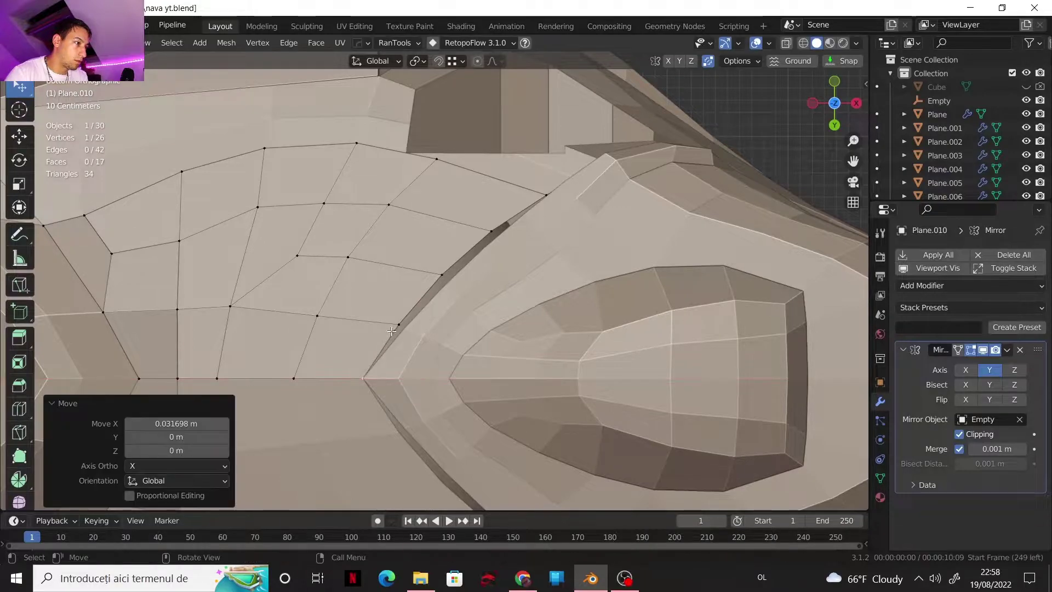
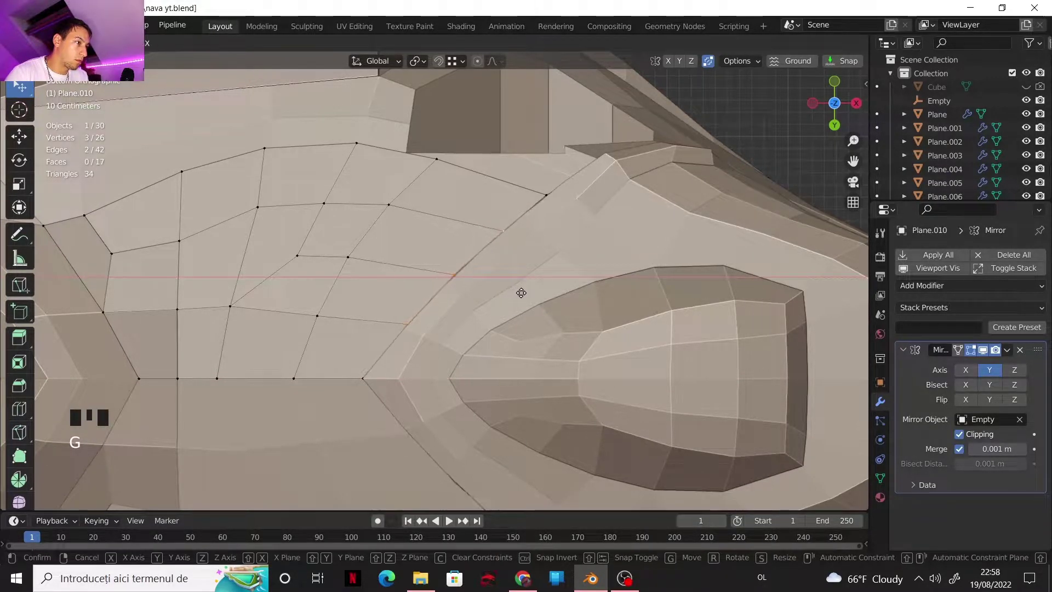
click(460, 270)
click(501, 229)
key(g)
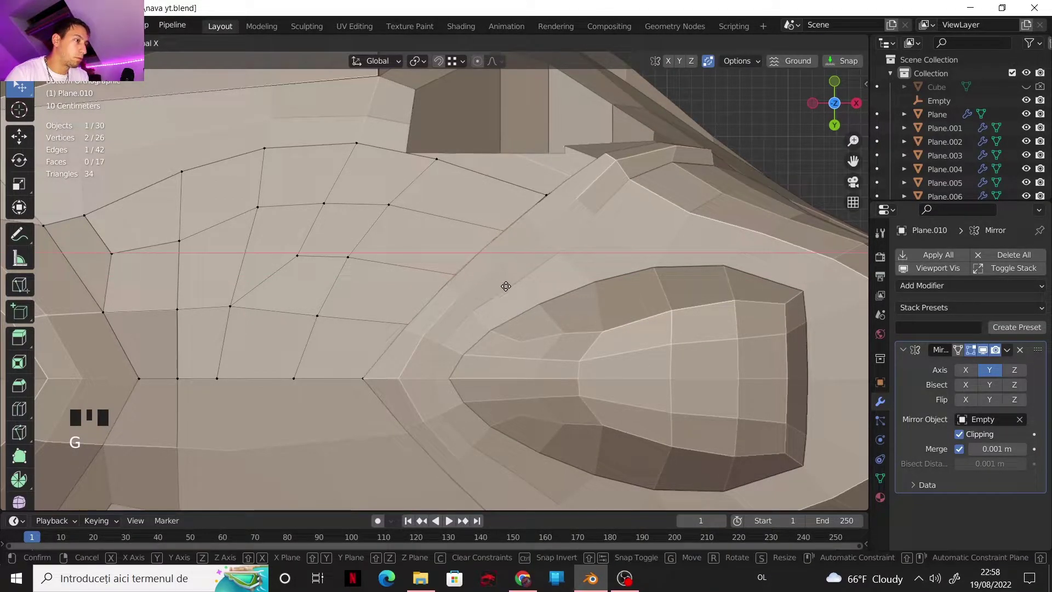
click(542, 192)
key(g)
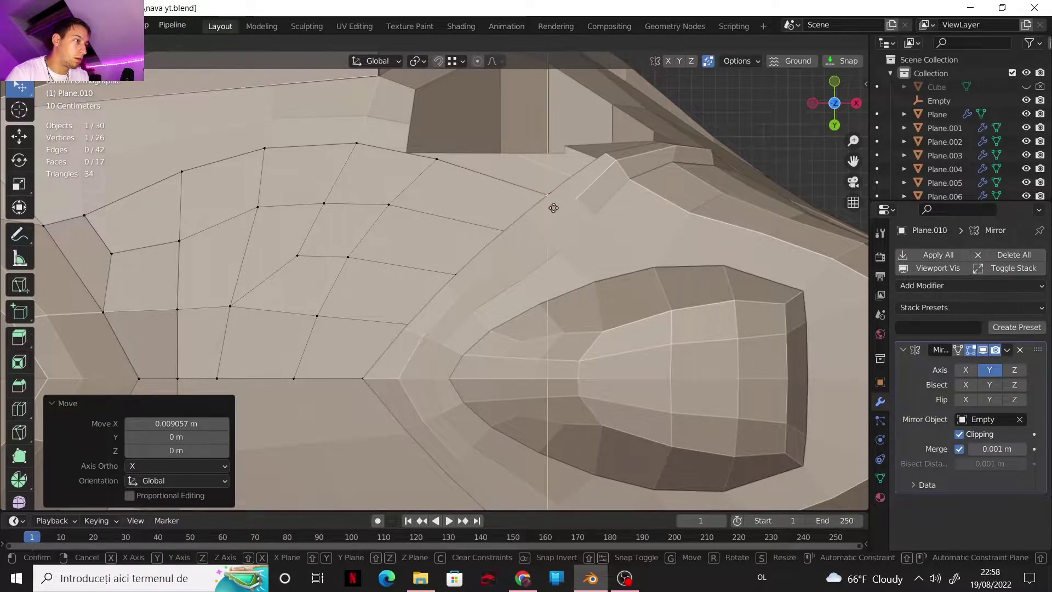
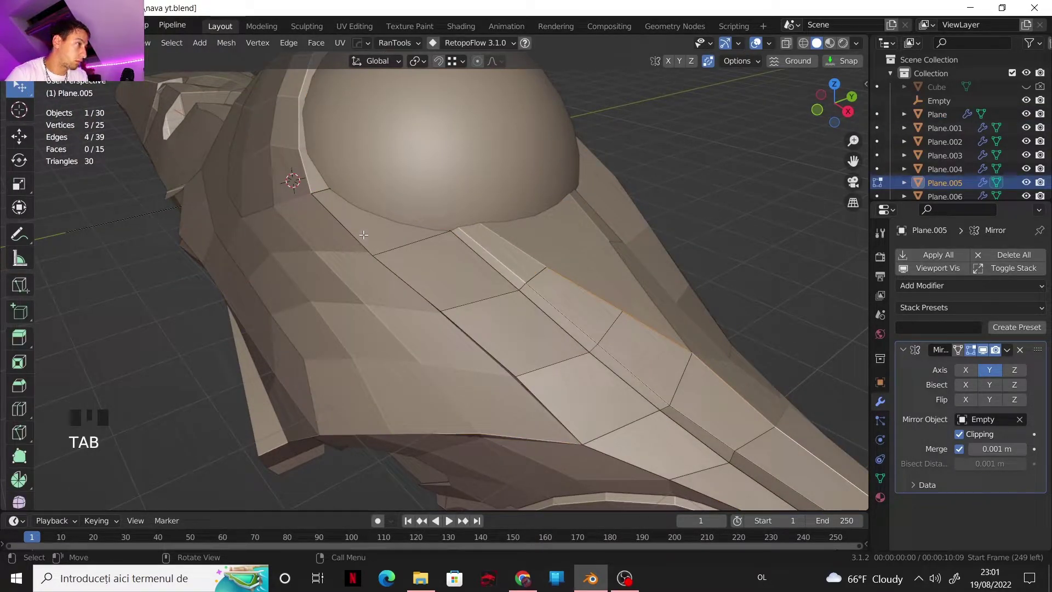
- With surface snapping on, move Plane.005's edge vertices to hug the cockpit dome, then leave Edit Mode
key(1)
click(364, 232)
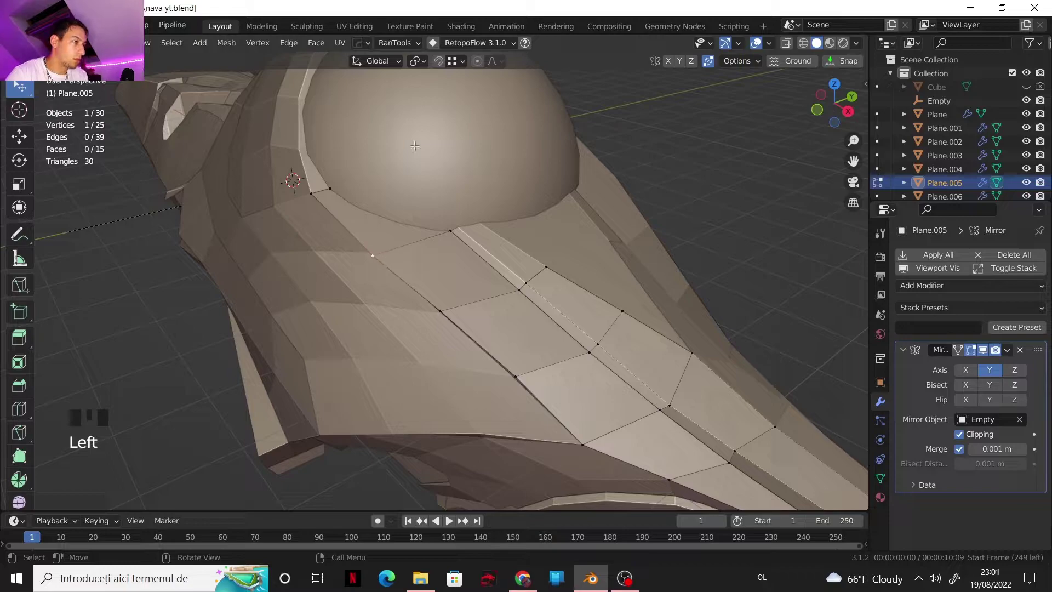
click(440, 65)
key(g)
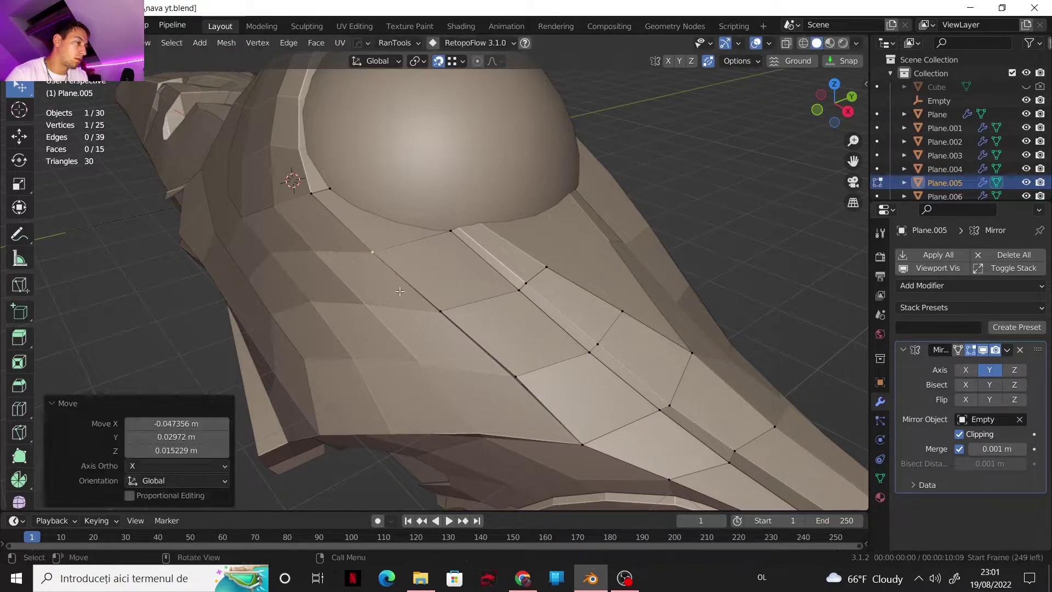
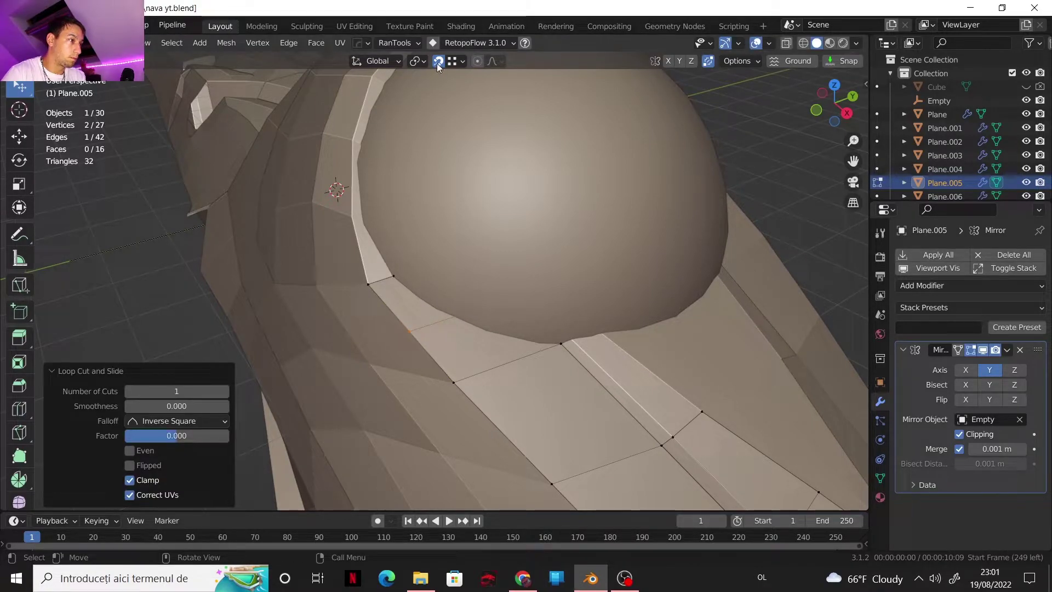
click(491, 298)
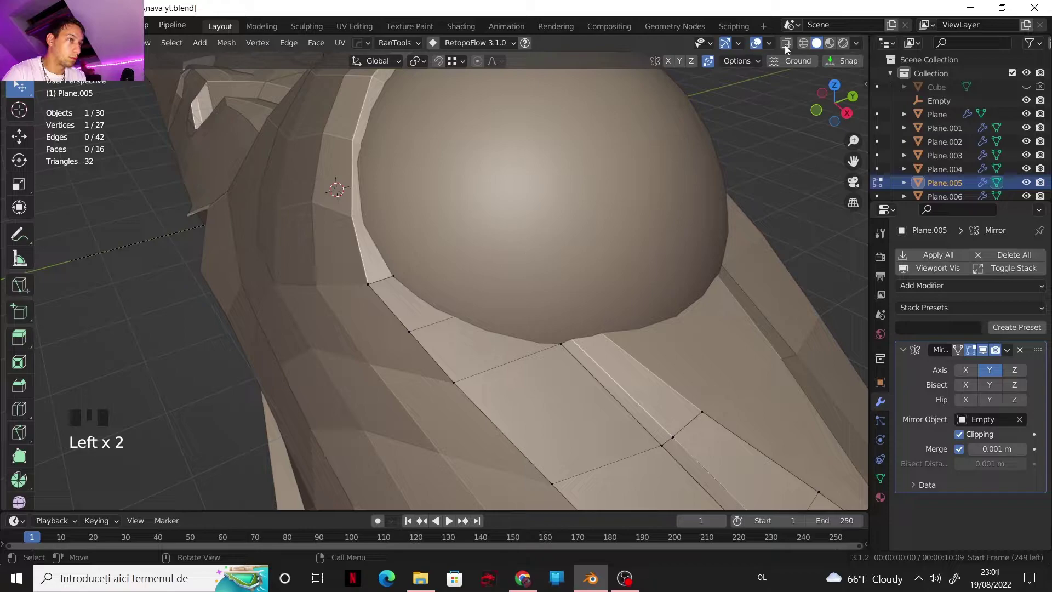
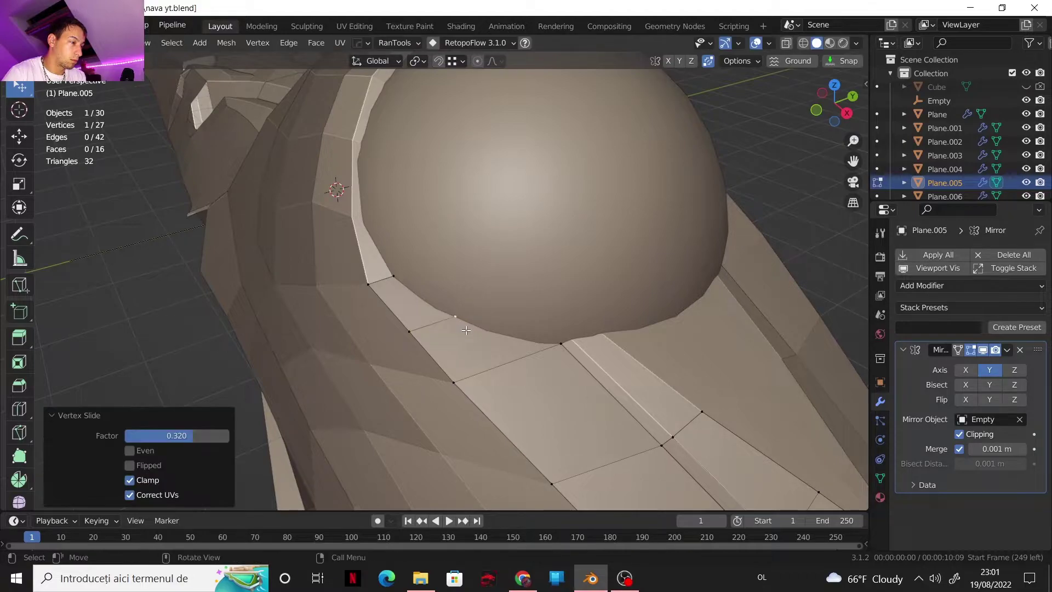
key(Tab)
- Orbit around the cockpit and hull side to inspect the reshaped panel
scroll(down, 3)
drag(502, 315, 570, 254)
scroll(down, 3)
drag(524, 299, 568, 333)
scroll(up, 3)
scroll(down, 3)
drag(531, 309, 481, 306)
scroll(up, 3)
scroll(up, 3)
drag(517, 312, 372, 223)
scroll(down, 3)
drag(463, 227, 436, 250)
scroll(up, 3)
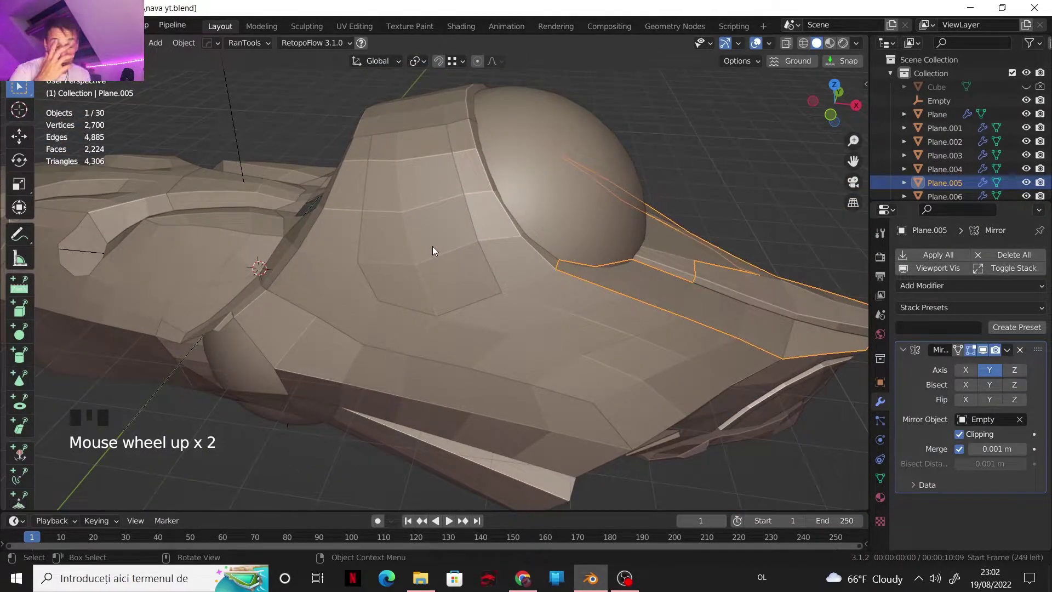
- Select side panel Plane.002 and enter its Edit Mode
scroll(down, 3)
drag(476, 244, 482, 283)
scroll(up, 3)
drag(525, 323, 459, 308)
scroll(up, 3)
click(468, 294)
key(Tab)
drag(463, 299, 459, 301)
- Inset the selected faces of Plane.002 to create a framed recess, raising it to 35 faces
key(3)
click(447, 296)
click(476, 315)
click(478, 356)
drag(469, 341, 522, 307)
key(i)
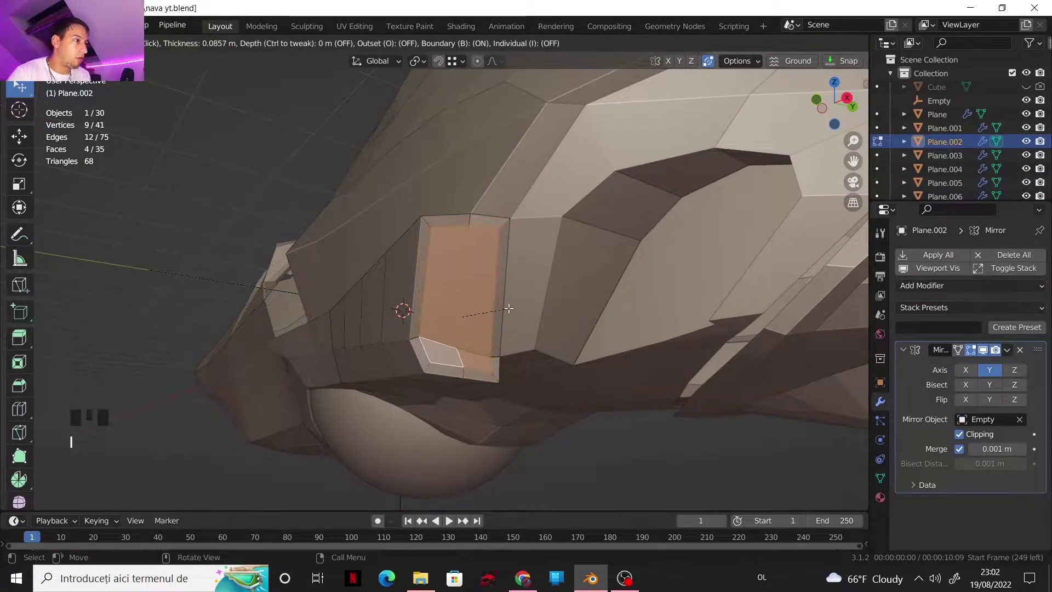
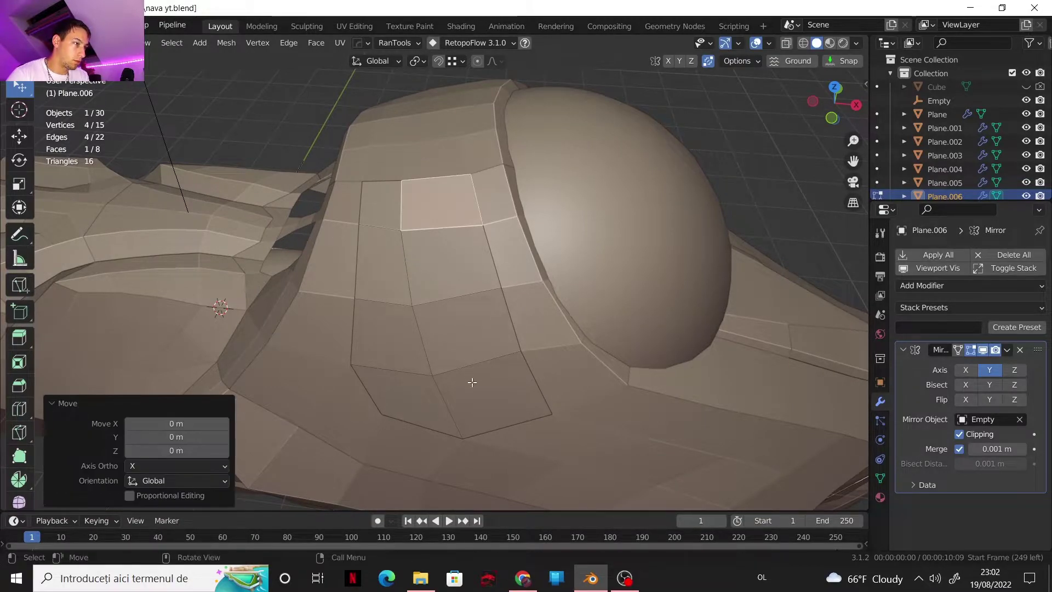
- Select the strip of faces on Plane.006 beside the cockpit dome
key(c)
key(p)
drag(460, 333, 442, 302)
scroll(down, 3)
drag(456, 269, 441, 237)
click(441, 236)
click(439, 297)
click(461, 391)
click(449, 341)
click(443, 283)
click(440, 235)
- Extrude the selected strip into a raised band, bringing Plane.006 to 18 faces
drag(480, 324, 521, 316)
scroll(up, 3)
middle_click(514, 305)
key(e)
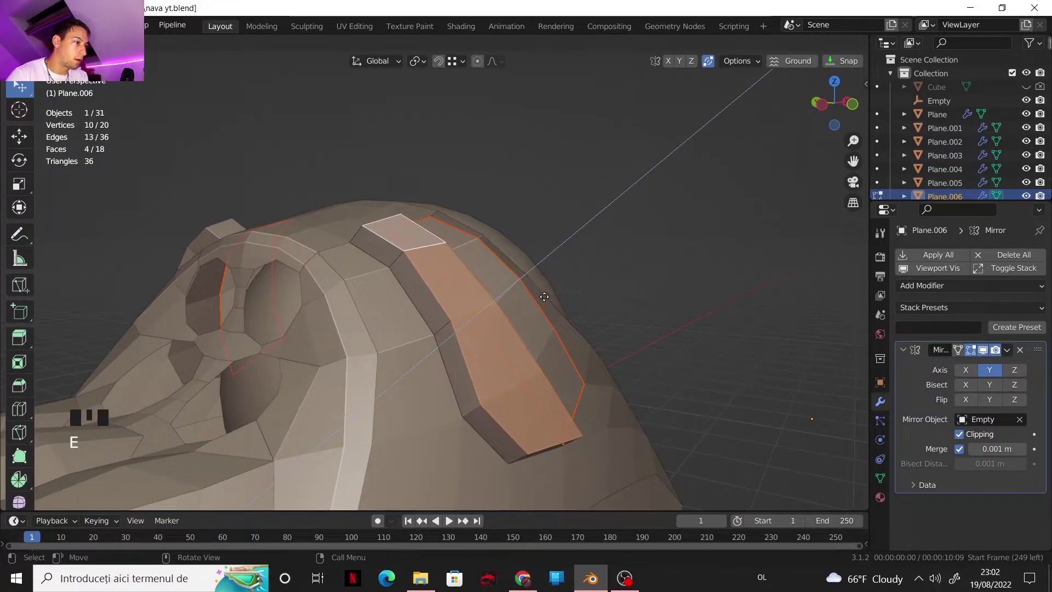
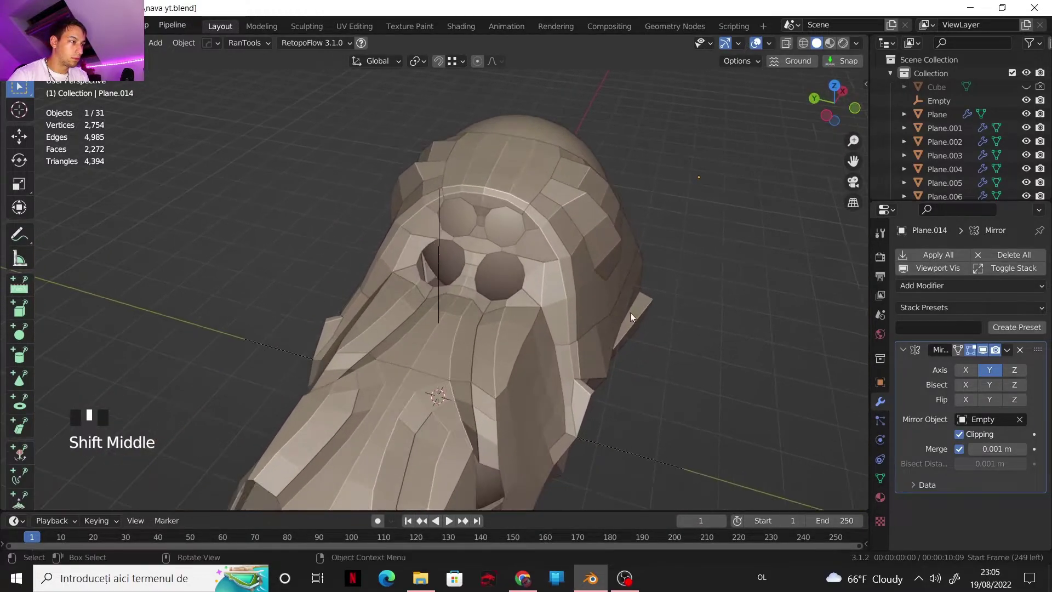
- Snap the 3D cursor to the disc piece inside the round opening and leave its Edit Mode
scroll(up, 3)
drag(527, 273, 453, 266)
scroll(up, 3)
scroll(up, 3)
click(527, 264)
key(Tab)
click(509, 297)
key(shift+s)
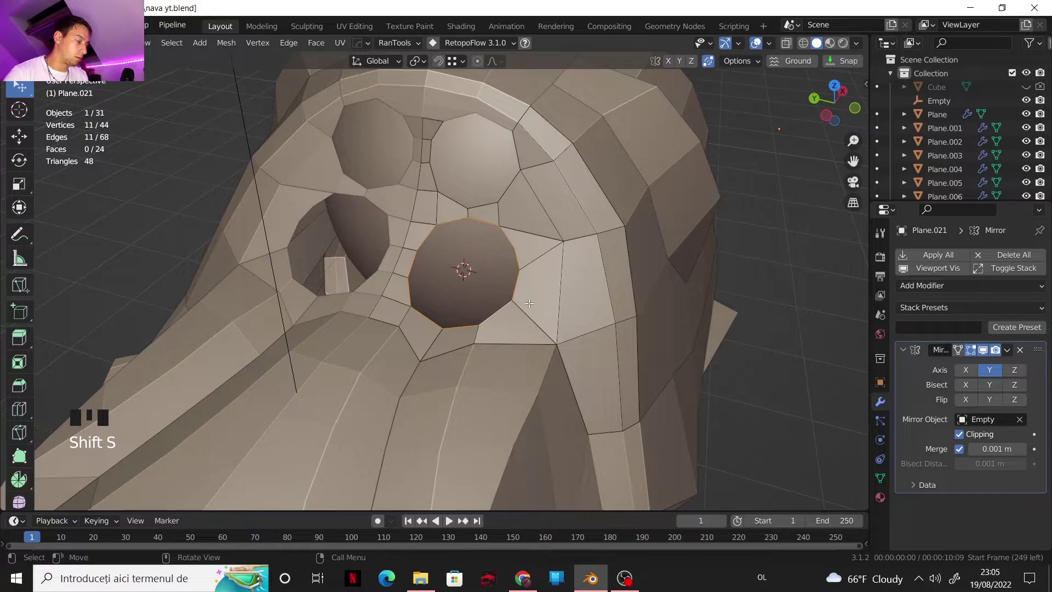
key(Tab)
- Add a new Single Vert mesh object at the centre of the round opening
key(shift+a)
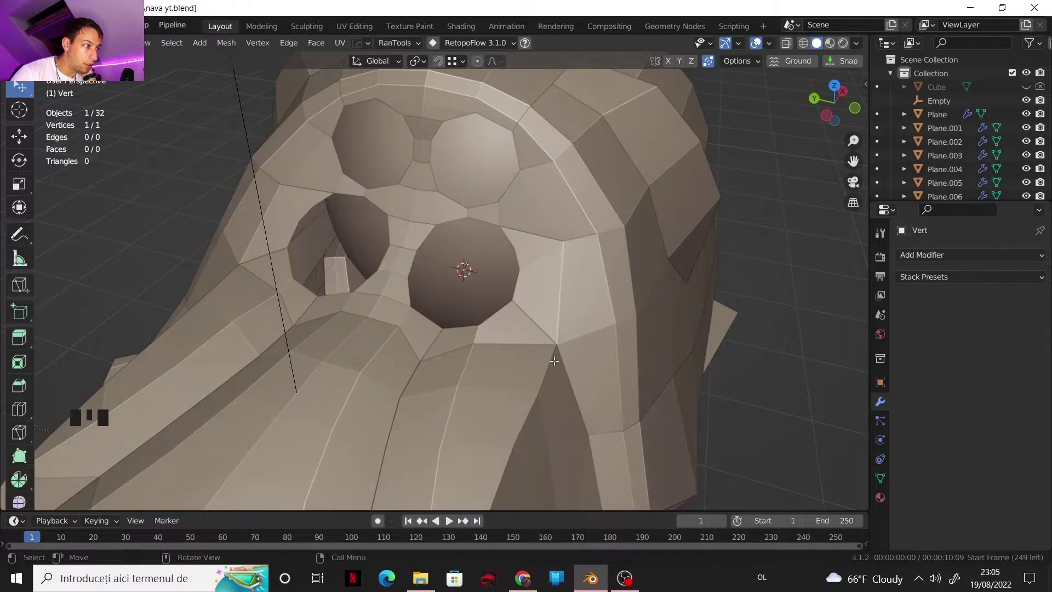
- In the new object's Edit Mode, extrude the lone vertex into an edge running toward the hull's edge
key(1)
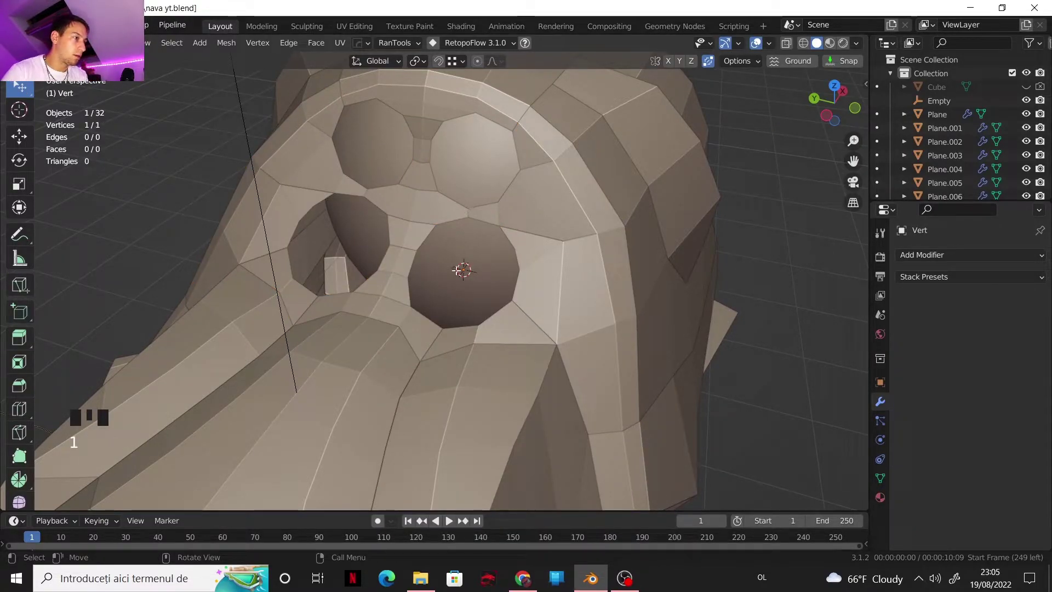
click(465, 267)
scroll(down, 3)
drag(532, 265, 860, 109)
click(860, 109)
drag(584, 266, 647, 275)
scroll(down, 3)
key(e)
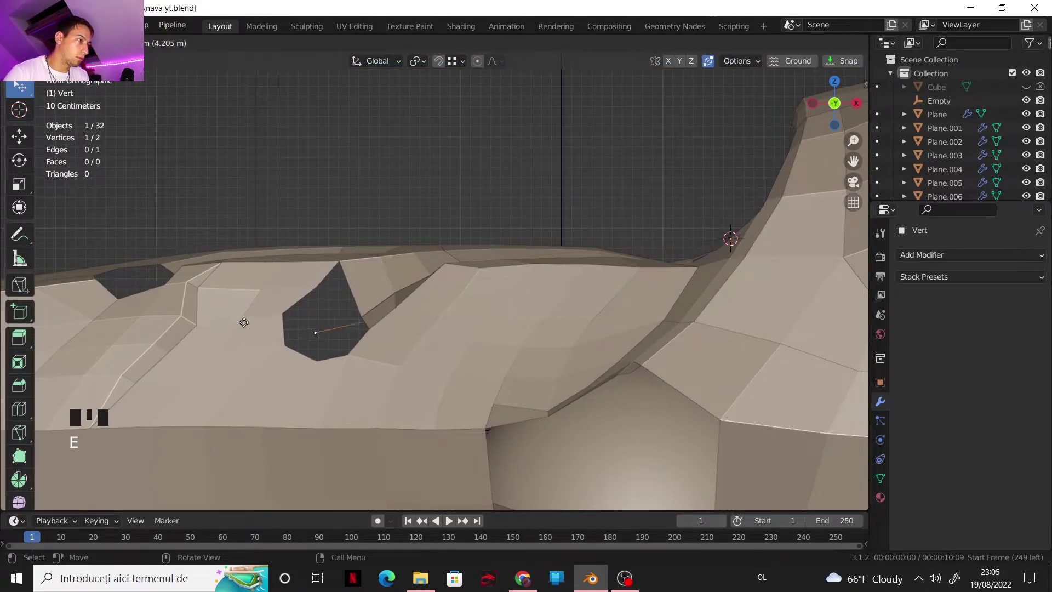
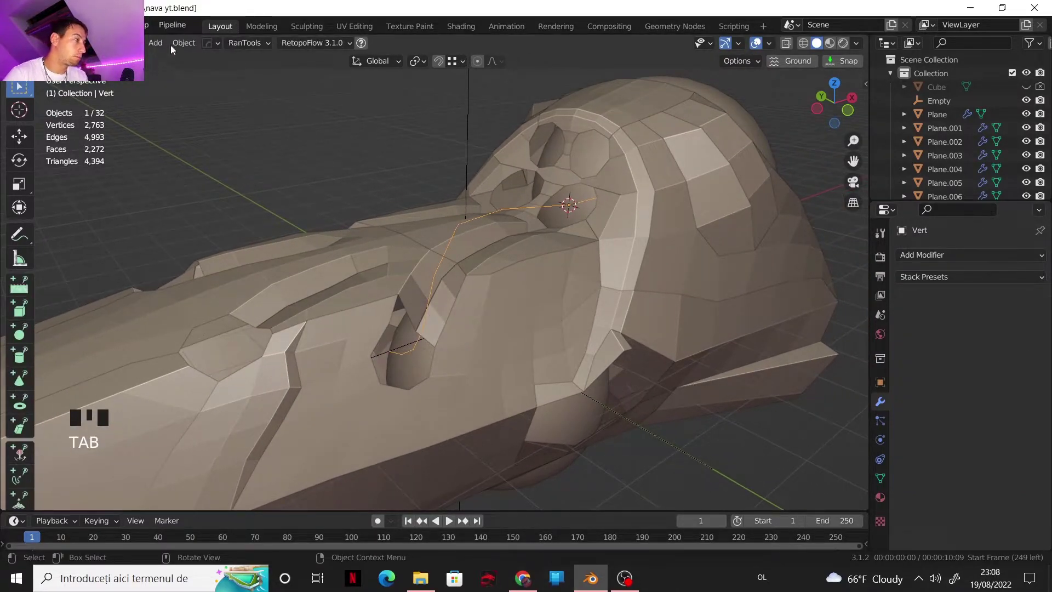
- Convert the vertex line to a curve and bevel it round at 0.32 m depth into a thick pipe
drag(183, 42, 333, 423)
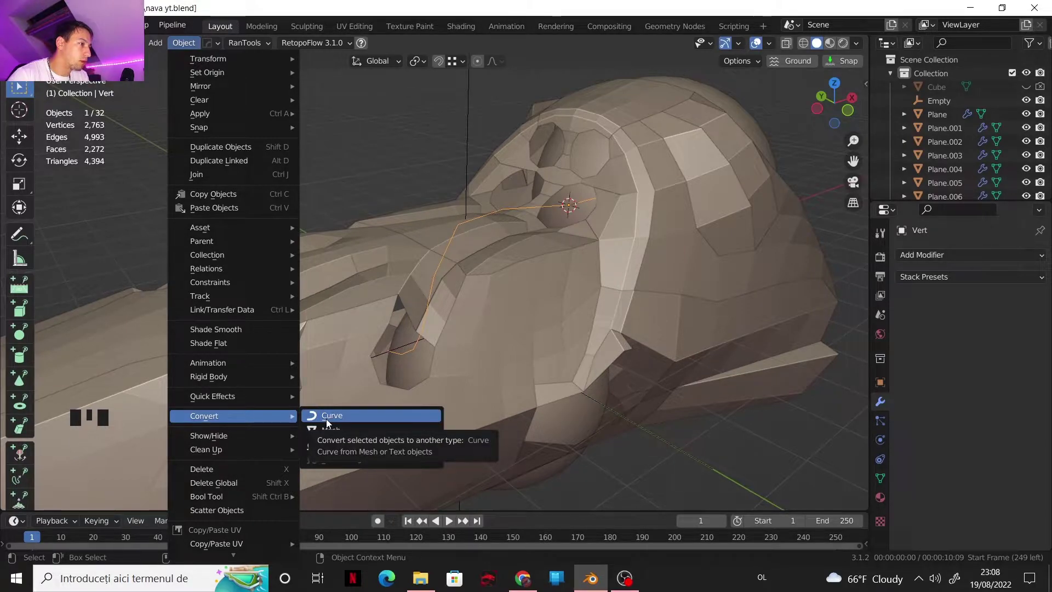
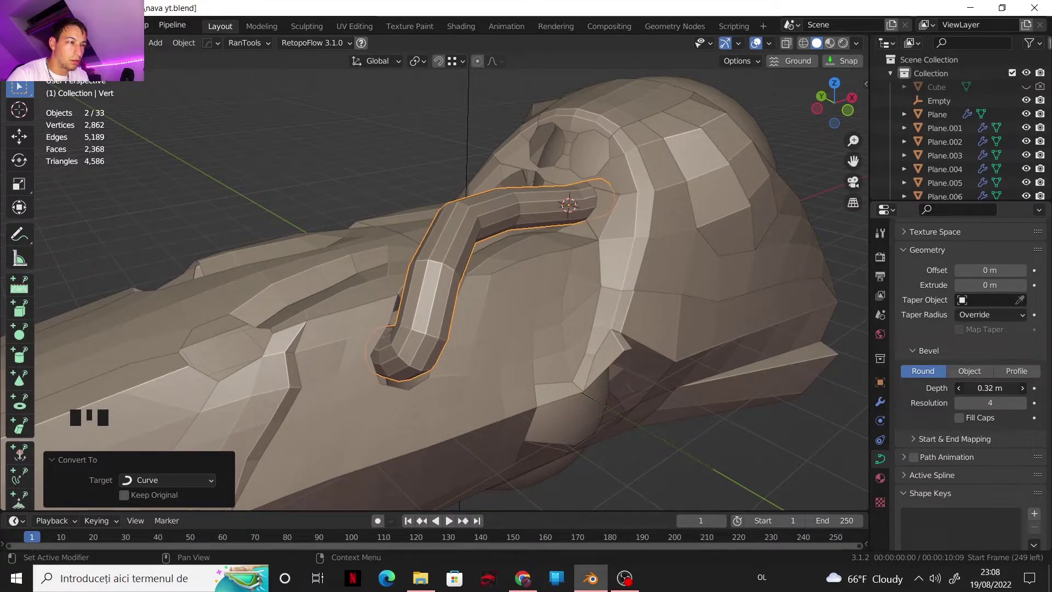
drag(611, 326, 736, 337)
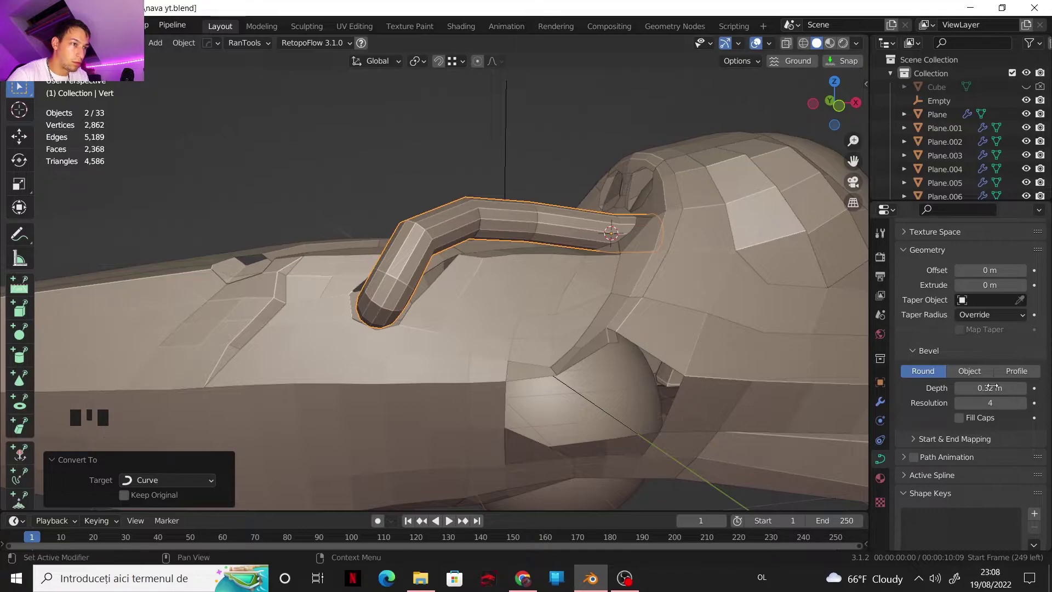
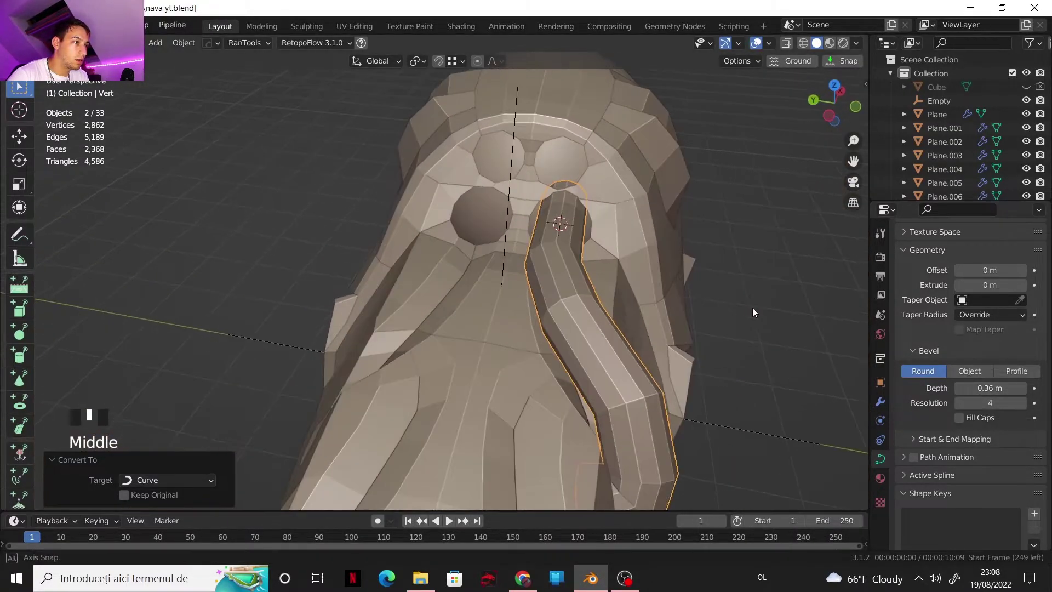
scroll(down, 3)
drag(479, 289, 535, 288)
scroll(up, 3)
drag(503, 284, 336, 204)
key(Tab)
key(2)
click(333, 207)
drag(410, 252, 369, 310)
key(shift+s)
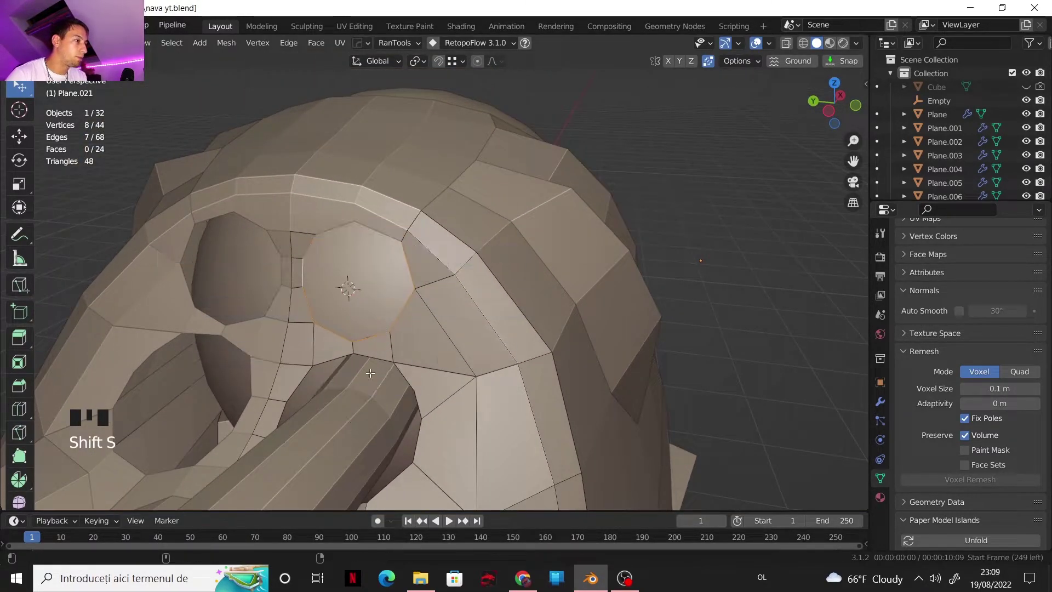
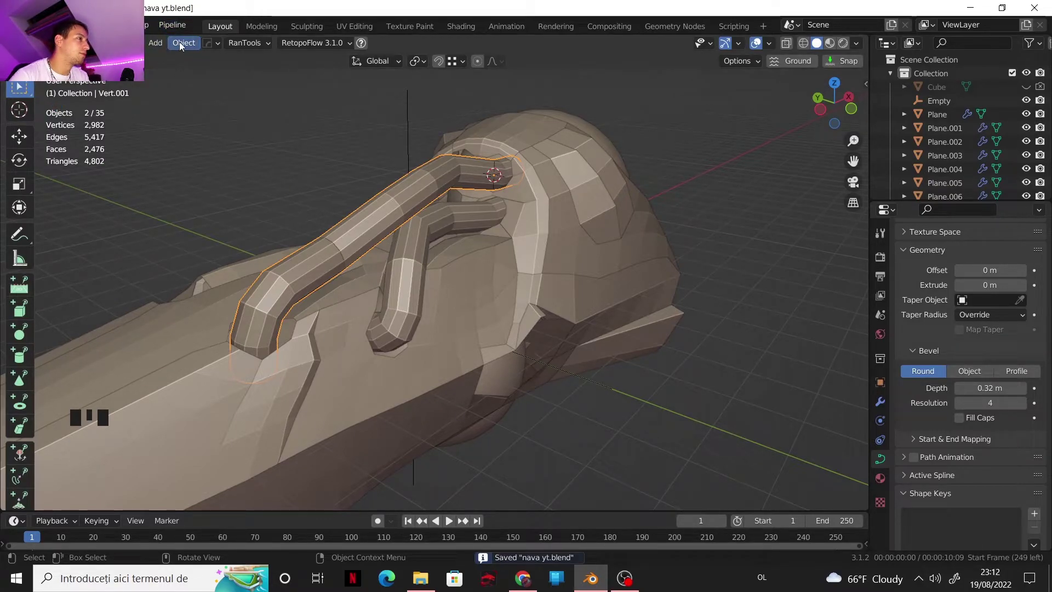
- Convert the second line into a curve beveled at 0.32 m alongside the first pipe
drag(183, 45, 277, 433)
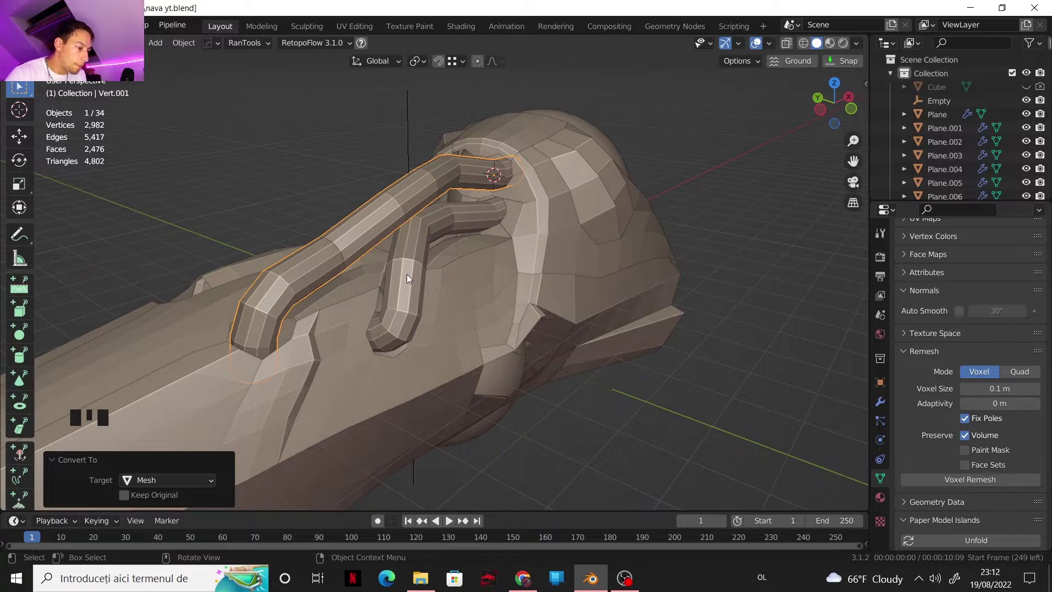
drag(424, 281, 476, 314)
scroll(up, 3)
drag(472, 309, 521, 293)
- Select both pipe curves and convert them to mesh for joining into one object
click(521, 293)
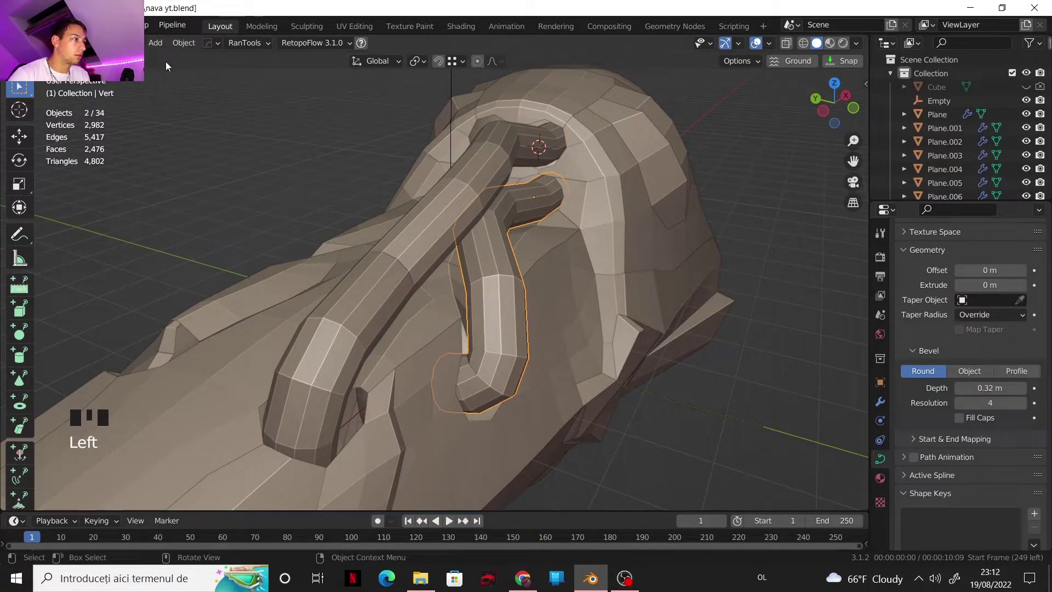
drag(175, 46, 326, 417)
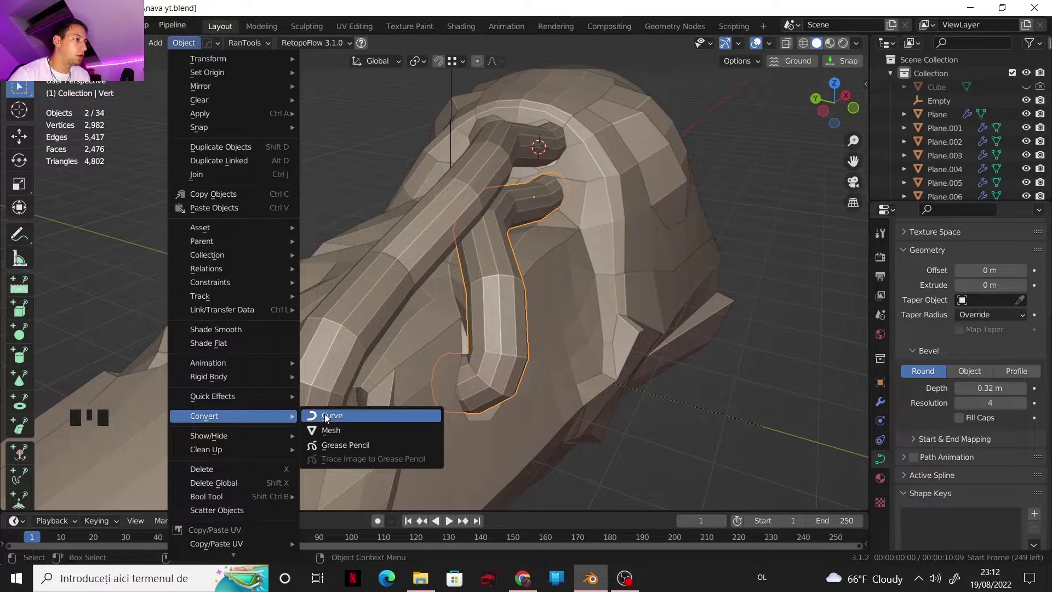
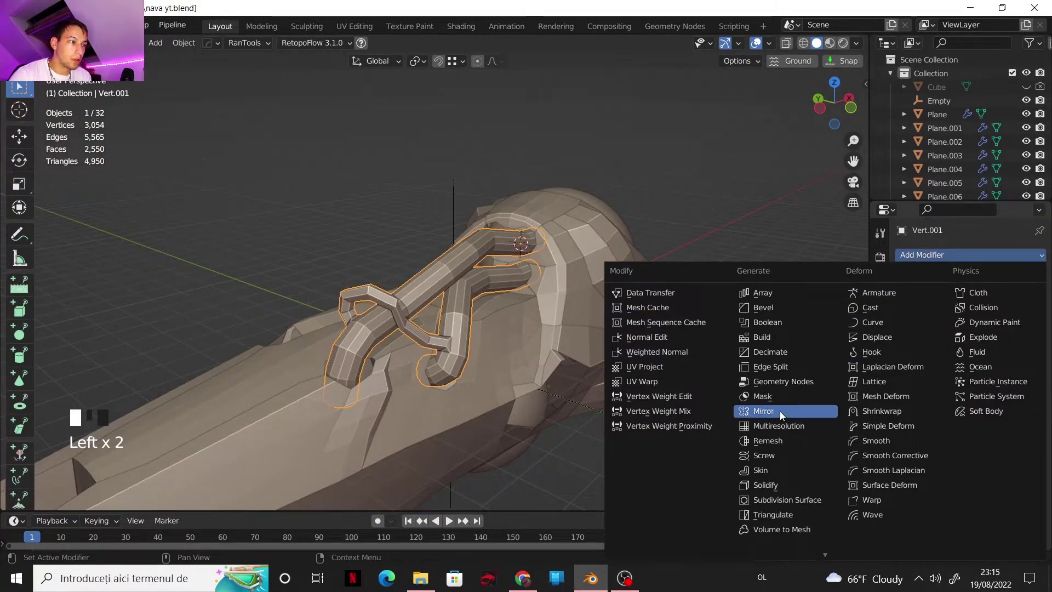
- Mirror the merged pipe mesh across Y around the Empty to duplicate the pipes
drag(991, 374, 1017, 421)
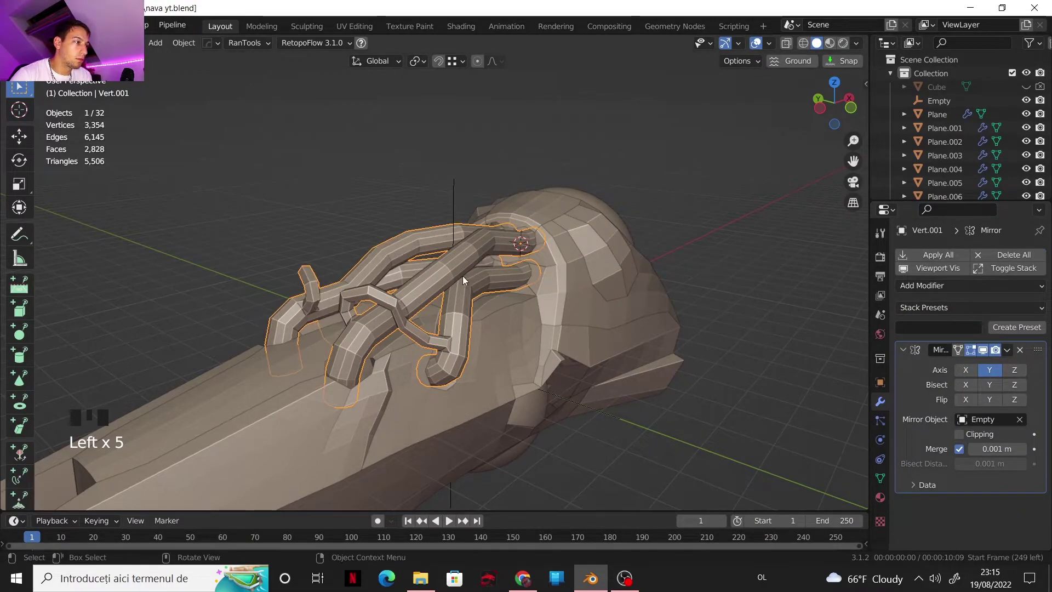
drag(499, 308, 383, 289)
- Move the six vertices at the top of one pipe arch to reshape it
click(383, 288)
key(g)
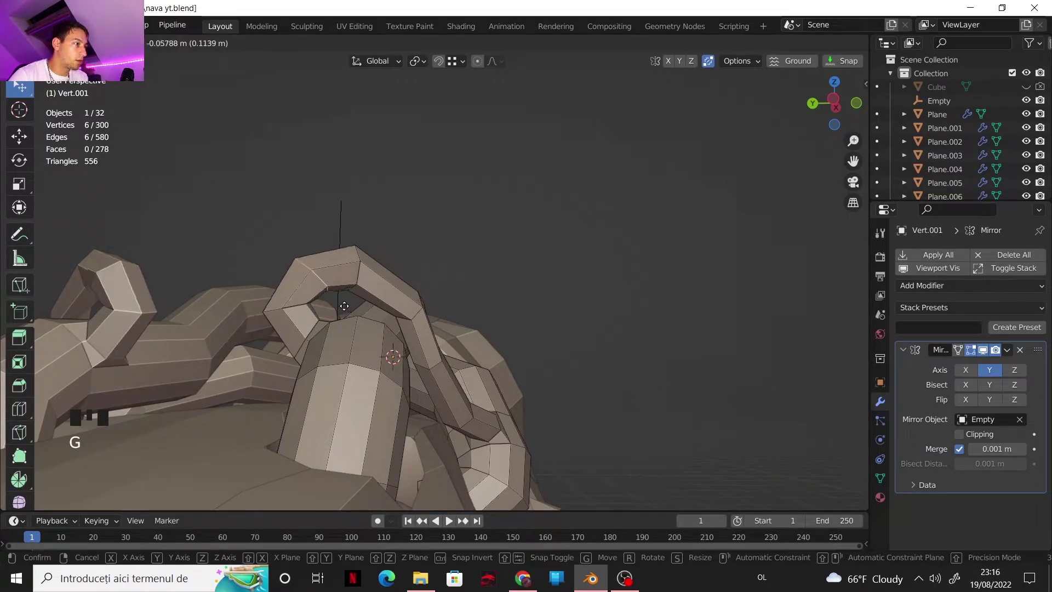
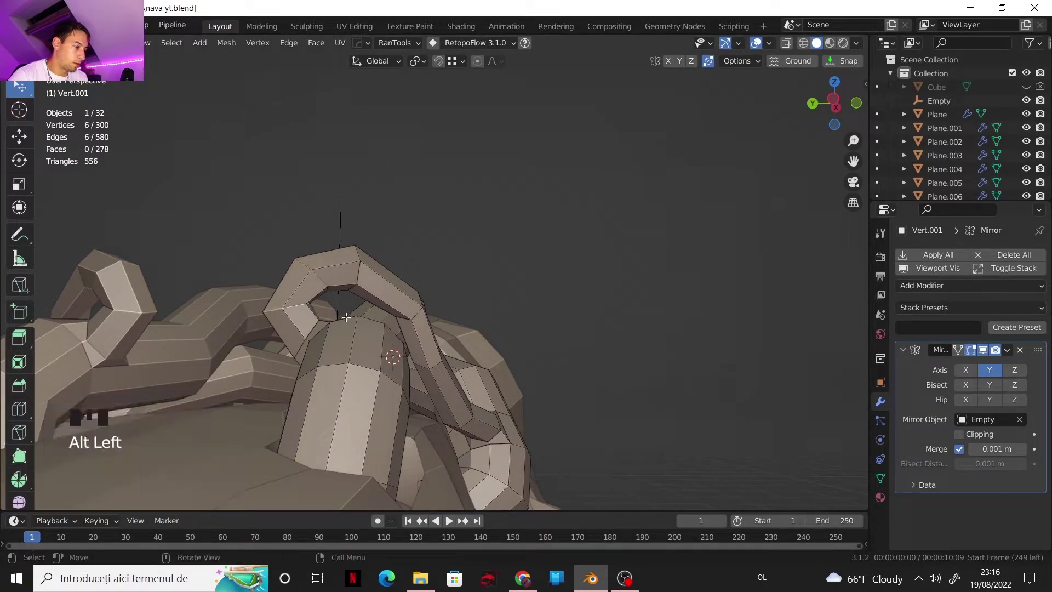
key(r)
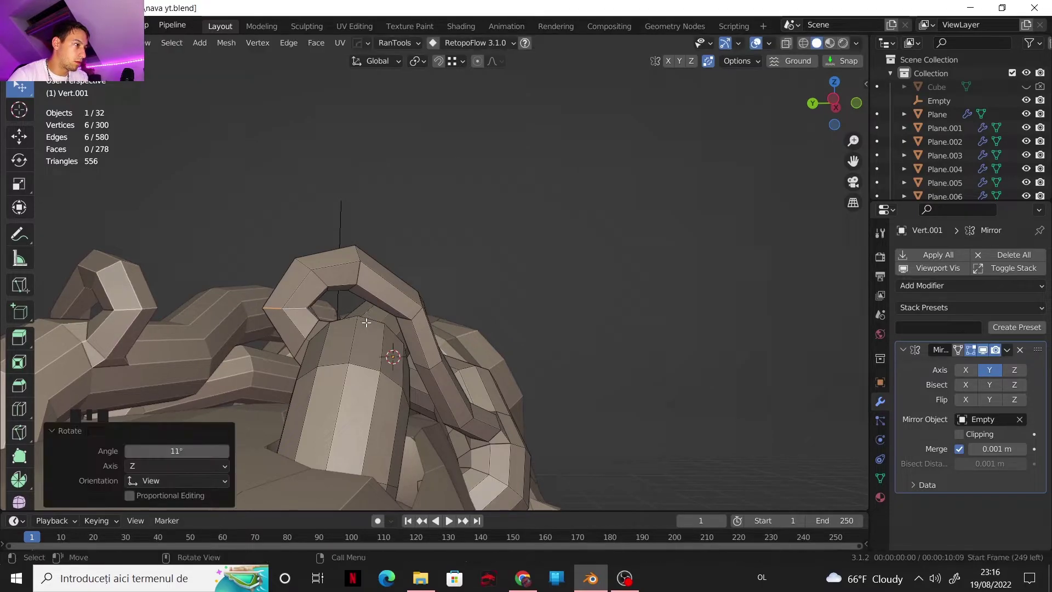
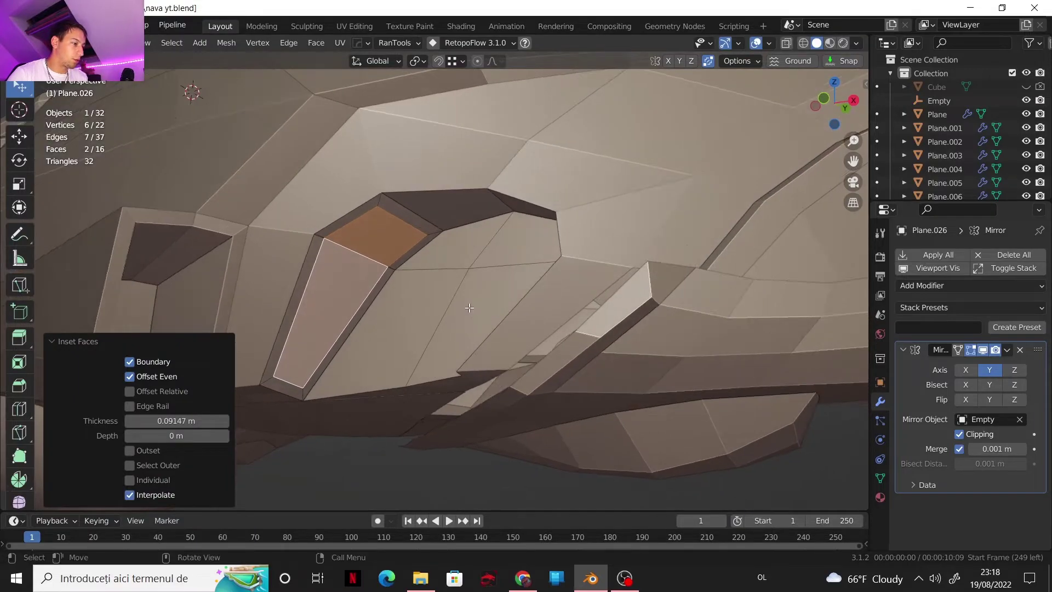
- Inset faces on hull panel Plane.026, then select side panel Plane.023 for a new modifier
scroll(down, 3)
scroll(down, 3)
scroll(up, 3)
scroll(down, 3)
drag(581, 314, 437, 237)
scroll(up, 3)
click(436, 246)
scroll(up, 3)
drag(486, 296, 531, 344)
scroll(down, 3)
- Solidify side panel Plane.023 with offset -1 so the thickness grows inward
scroll(down, 3)
drag(926, 293, 787, 516)
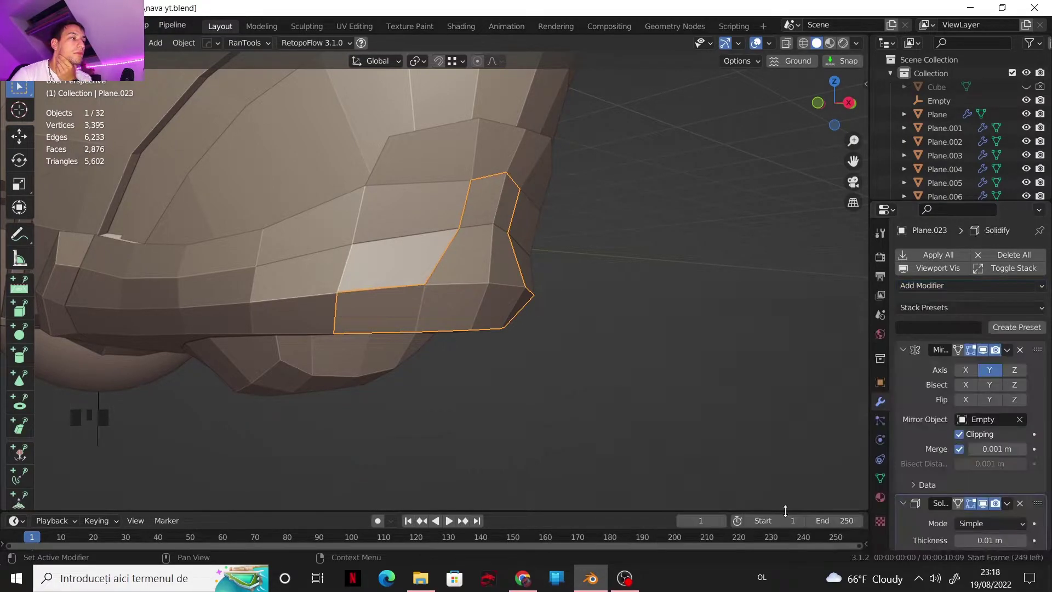
scroll(down, 3)
scroll(down, 3)
click(847, 109)
click(817, 104)
- Move the panel along X and raise its Solidify thickness to 0.2 m, making a chunky block
drag(552, 237, 462, 270)
scroll(up, 3)
drag(417, 293, 406, 310)
key(g)
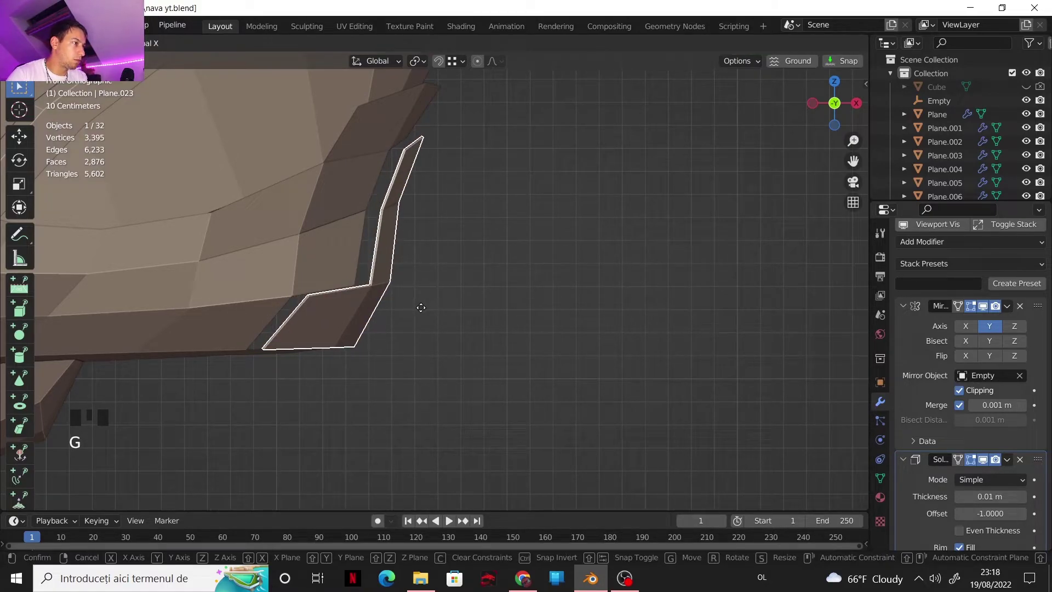
drag(519, 288, 377, 291)
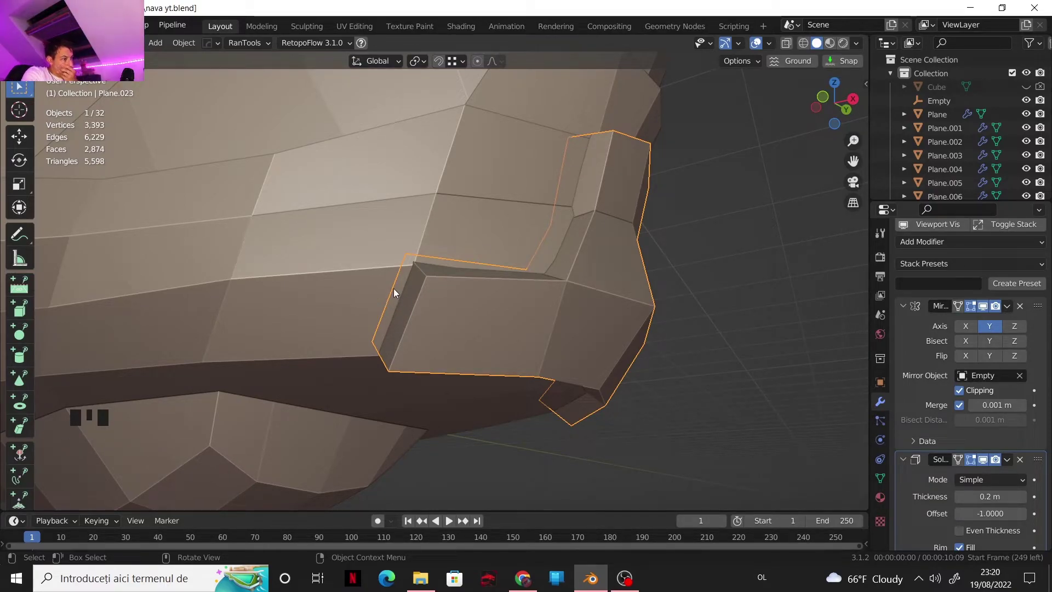
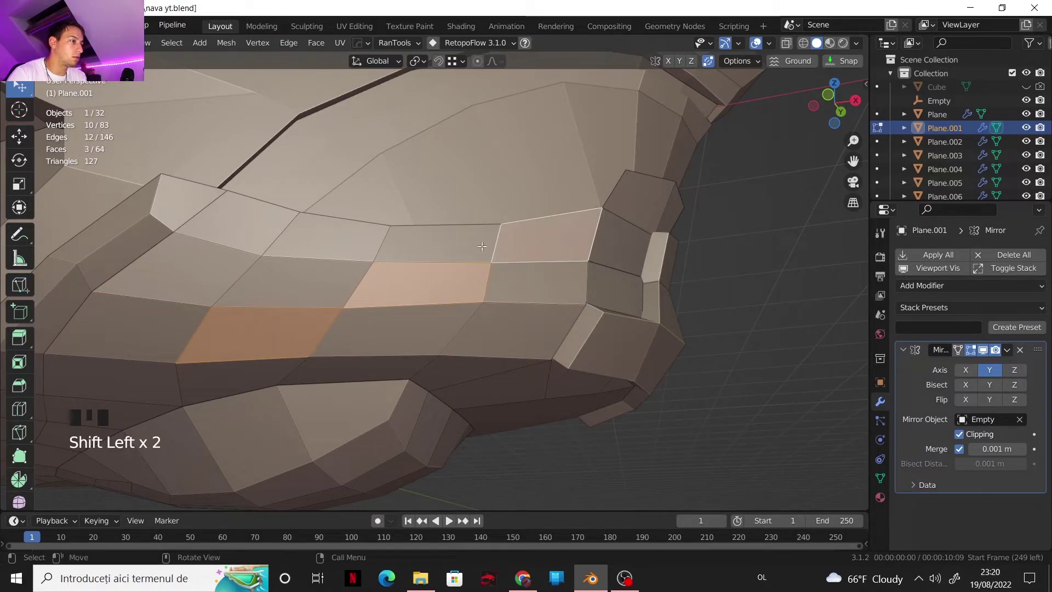
- Extrude the three selected hull faces on Plane.001 outward as a raised panel
key(e)
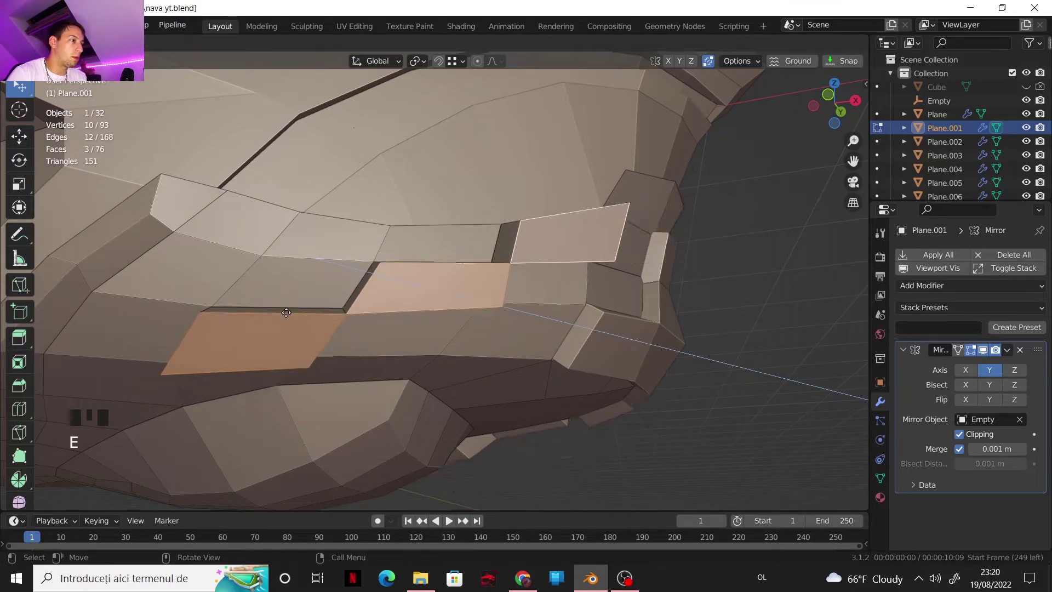
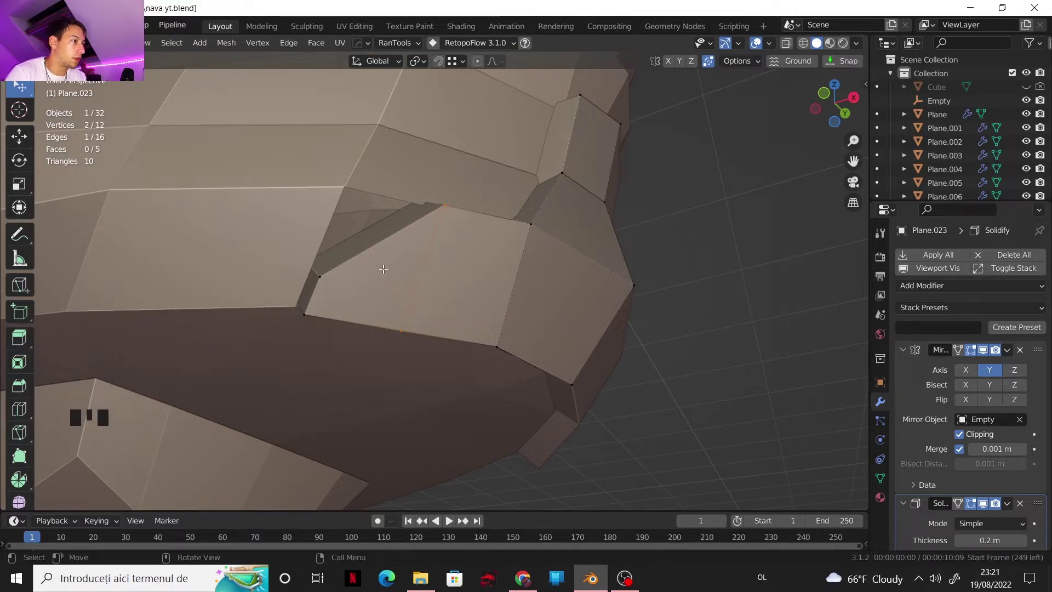
- Confirm the knife cut on the small panel, then enter the hull mesh with X-ray shading
key(k)
key(Tab)
click(230, 243)
key(Tab)
drag(321, 309, 303, 251)
click(303, 250)
key(g)
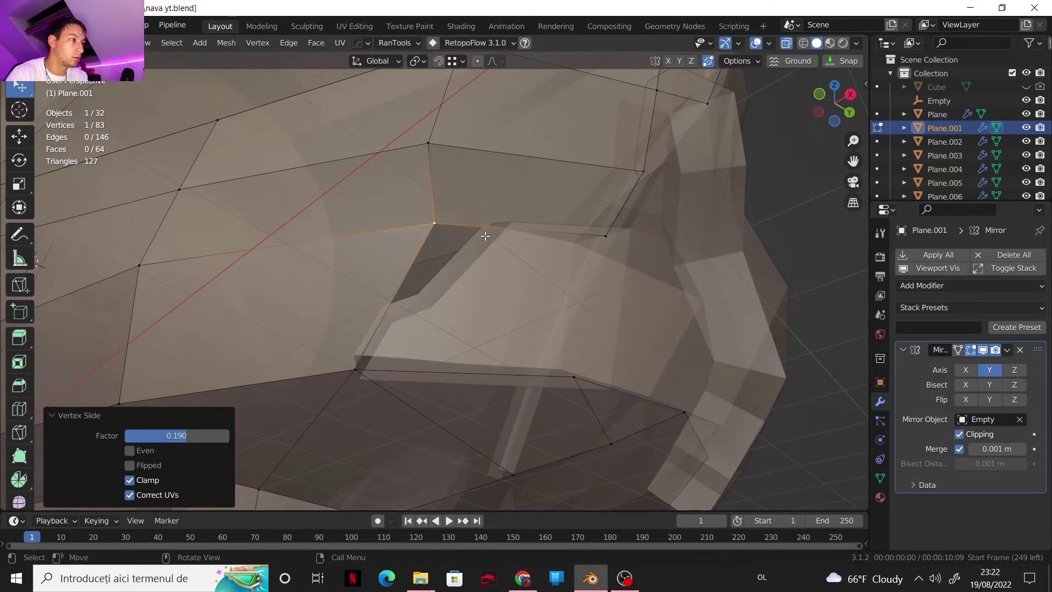
key(2)
- Add an edge loop across the hull beside the panel, slide it into place and return to solid shading
click(487, 233)
click(378, 301)
key(f)
drag(458, 284, 453, 280)
key(ctrl+r)
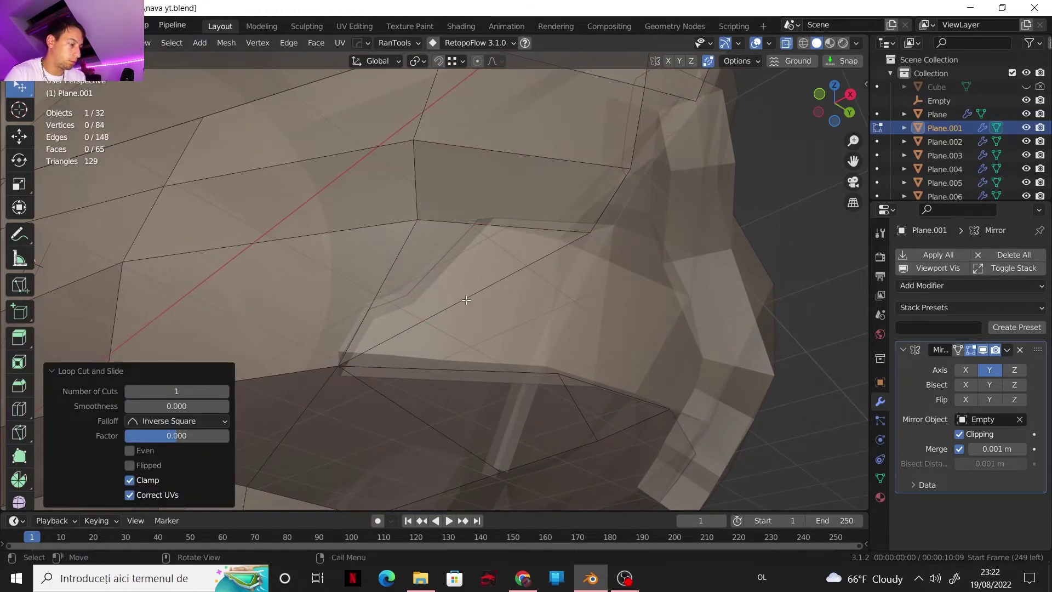
key(1)
click(468, 297)
- Leave Edit Mode and orbit around the ship with the main hull Plane selected
drag(562, 299, 537, 291)
scroll(up, 3)
drag(509, 266, 555, 235)
scroll(down, 3)
drag(489, 268, 497, 239)
scroll(up, 3)
click(493, 251)
drag(472, 277, 640, 344)
scroll(down, 3)
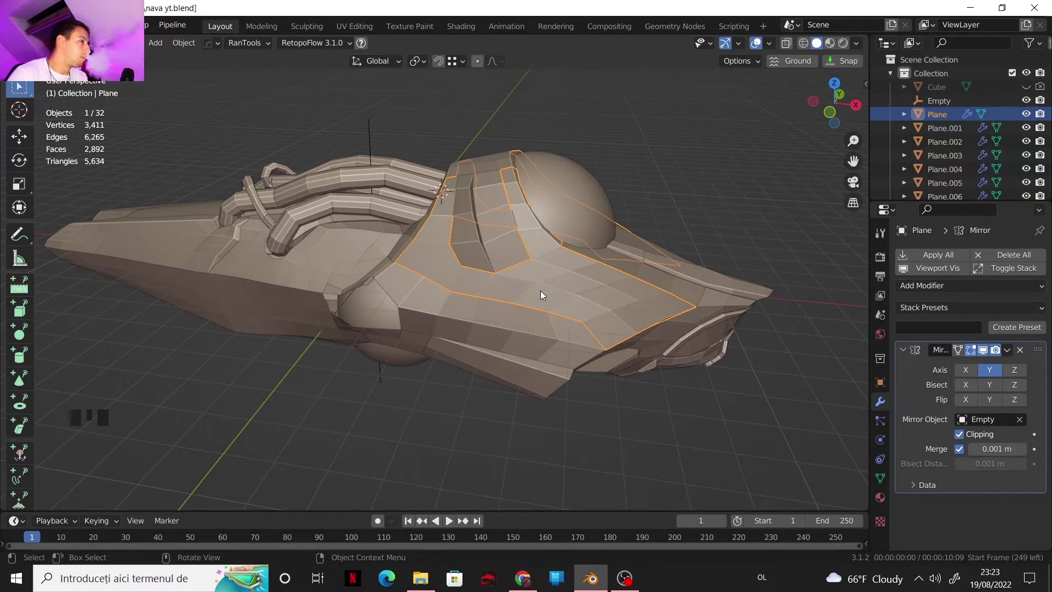
scroll(down, 3)
drag(568, 306, 537, 293)
scroll(up, 3)
drag(540, 295, 458, 310)
scroll(up, 3)
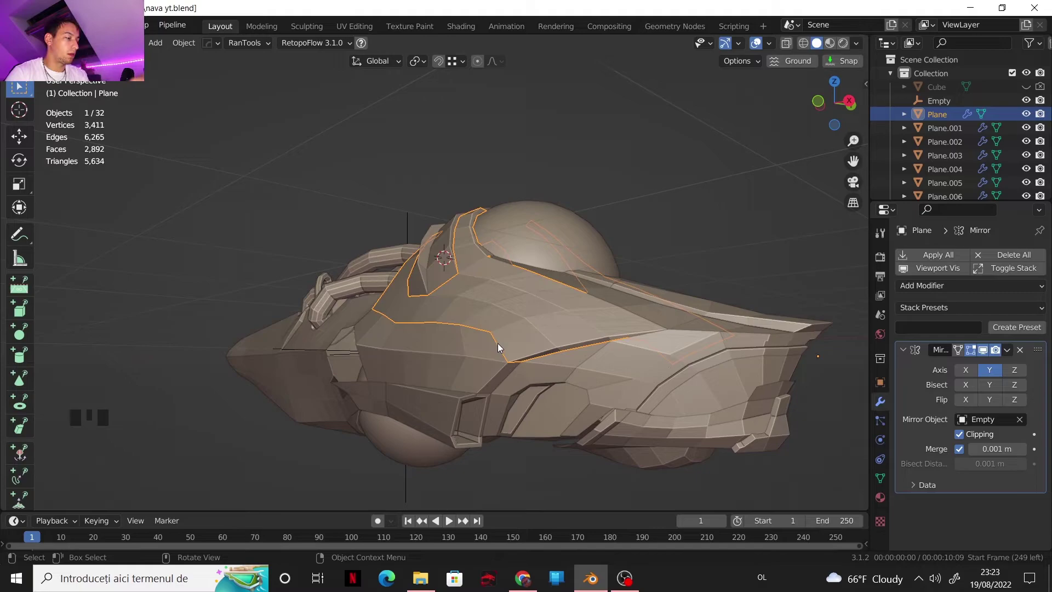
drag(505, 318, 340, 273)
drag(387, 328, 506, 362)
scroll(down, 3)
drag(448, 313, 498, 394)
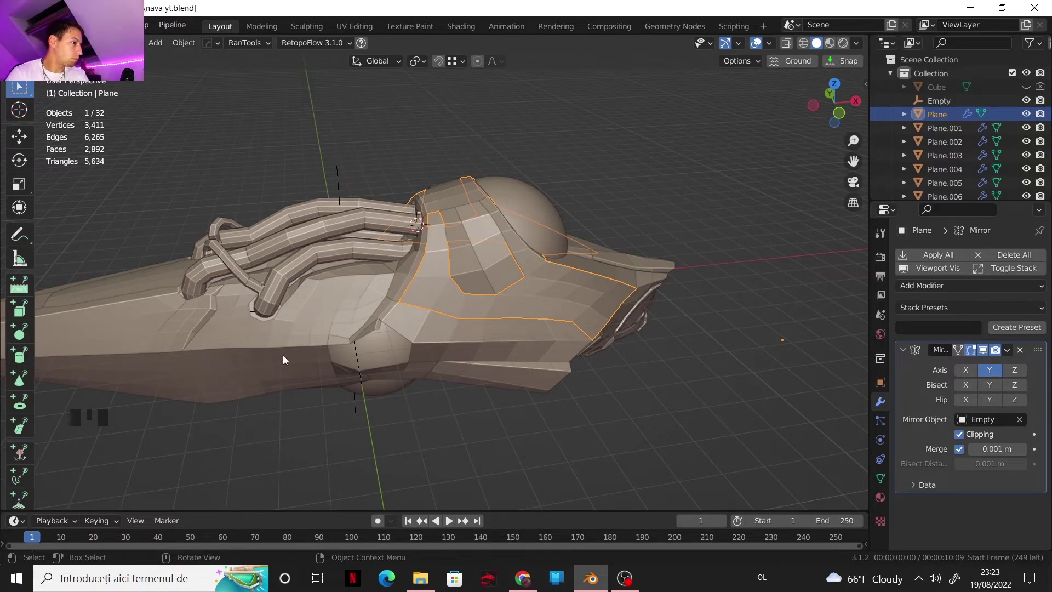
scroll(up, 3)
drag(508, 333, 543, 307)
scroll(down, 3)
drag(563, 285, 574, 270)
scroll(down, 3)
drag(628, 310, 476, 295)
scroll(down, 3)
drag(434, 279, 418, 272)
scroll(up, 3)
scroll(up, 3)
drag(484, 249, 444, 218)
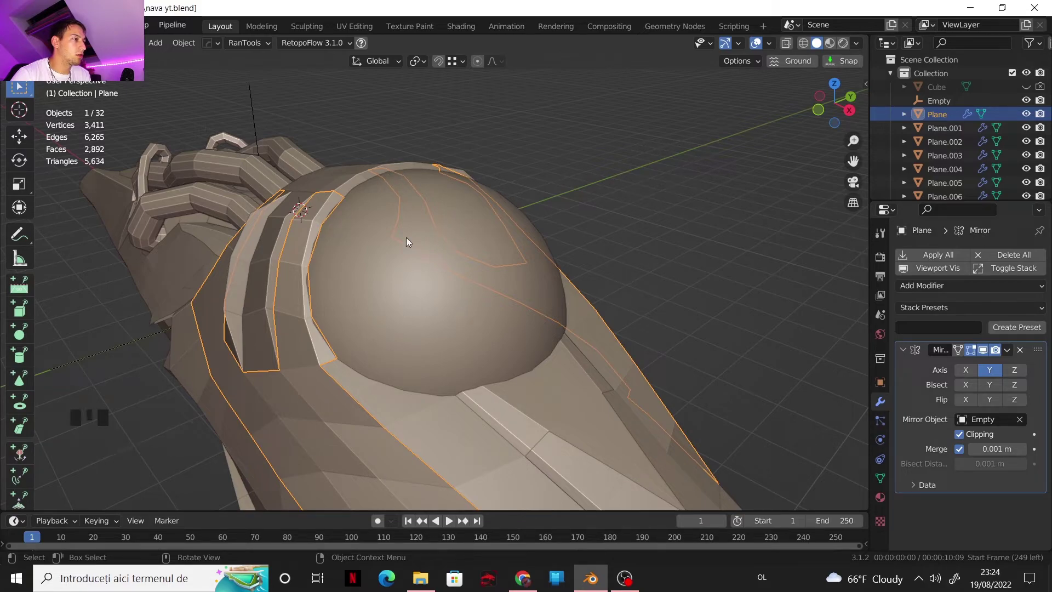
drag(478, 308, 488, 296)
click(488, 296)
drag(541, 291, 521, 194)
scroll(up, 3)
drag(509, 215, 412, 261)
scroll(down, 3)
drag(422, 274, 276, 203)
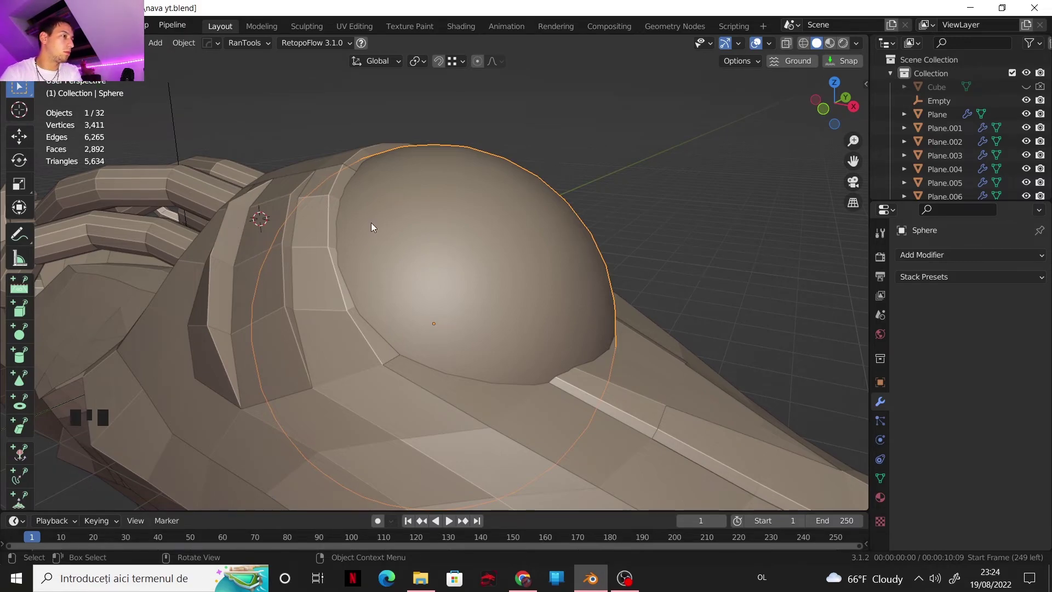